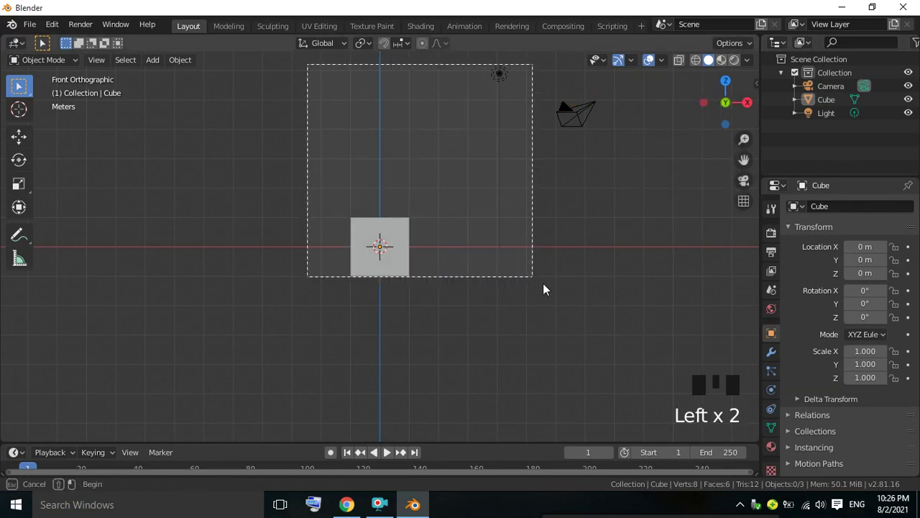
Delete the default scene objects and the briefly added cylinder, leaving an empty scene
{"action": "left_click_drag", "start_coordinate": [576, 239], "coordinate": [156, 61]}
{"action": "left_click_drag", "start_coordinate": [156, 61], "coordinate": [287, 148]}
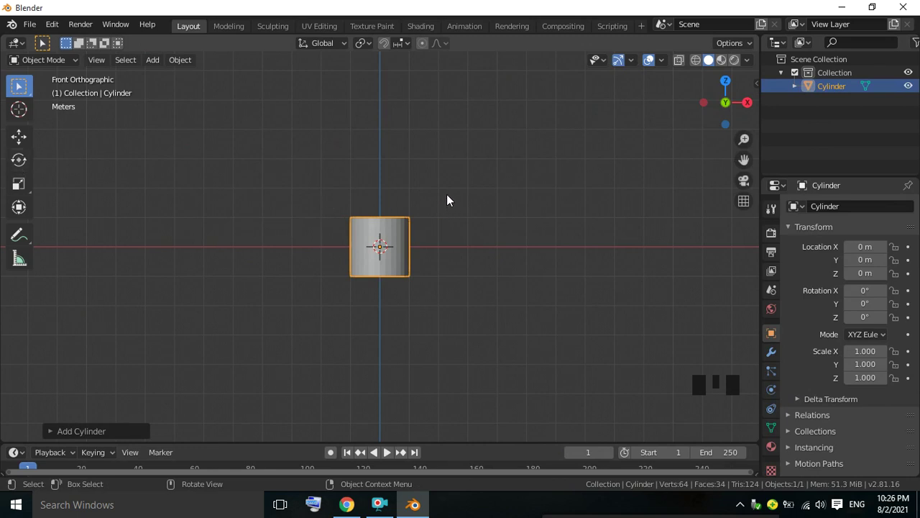
{"action": "left_click_drag", "start_coordinate": [390, 258], "coordinate": [150, 67]}
Add a flat mesh circle and enlarge it as the pot's starting outline
{"action": "left_click_drag", "start_coordinate": [150, 67], "coordinate": [408, 226]}
{"action": "key", "text": "s"}
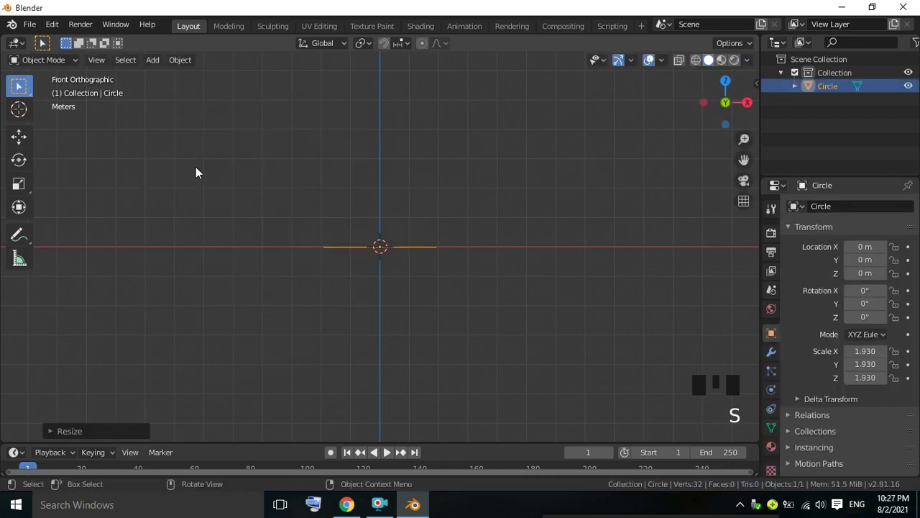
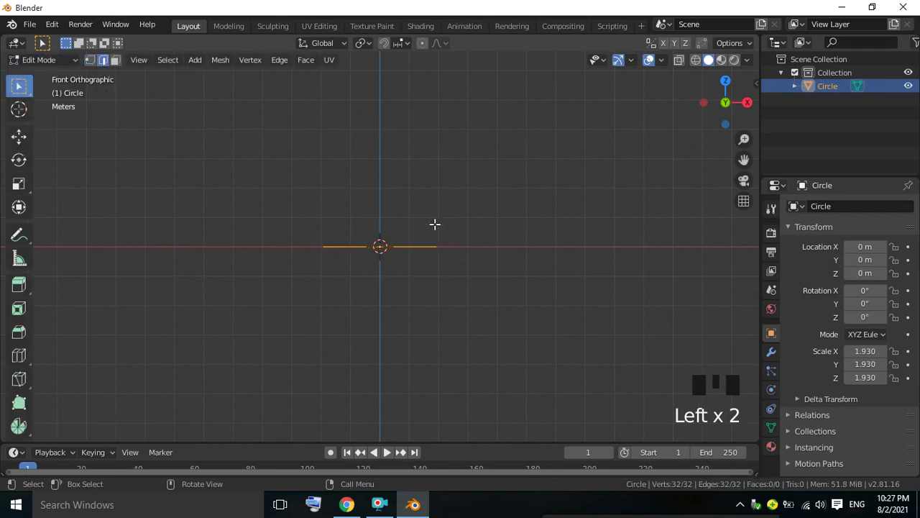
Extrude the circle edge down along Z into a wall and taper its bottom narrower
{"action": "key", "text": "e"}
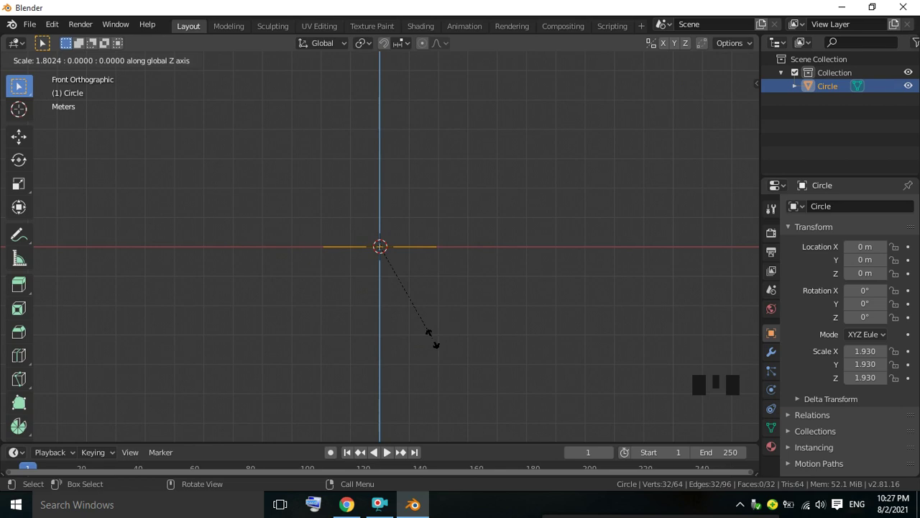
{"action": "key", "text": "ctrl+z"}
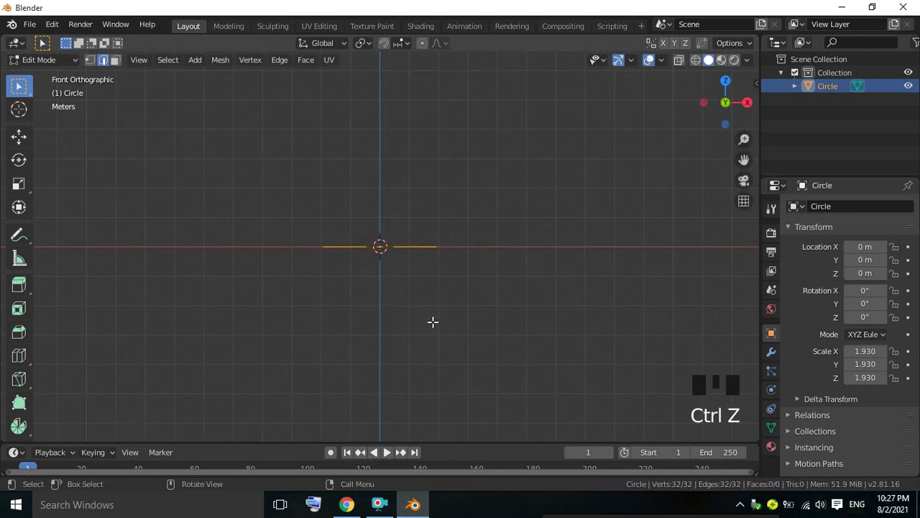
{"action": "key", "text": "e"}
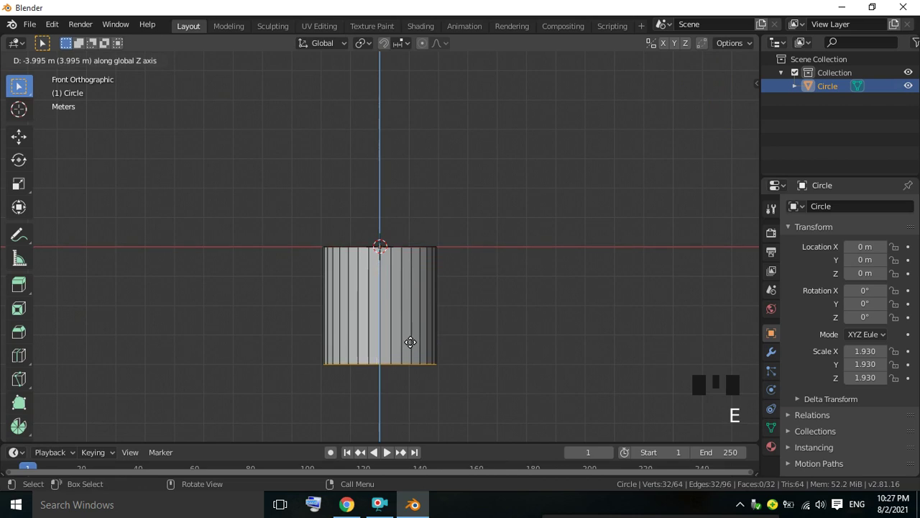
{"action": "key", "text": "s"}
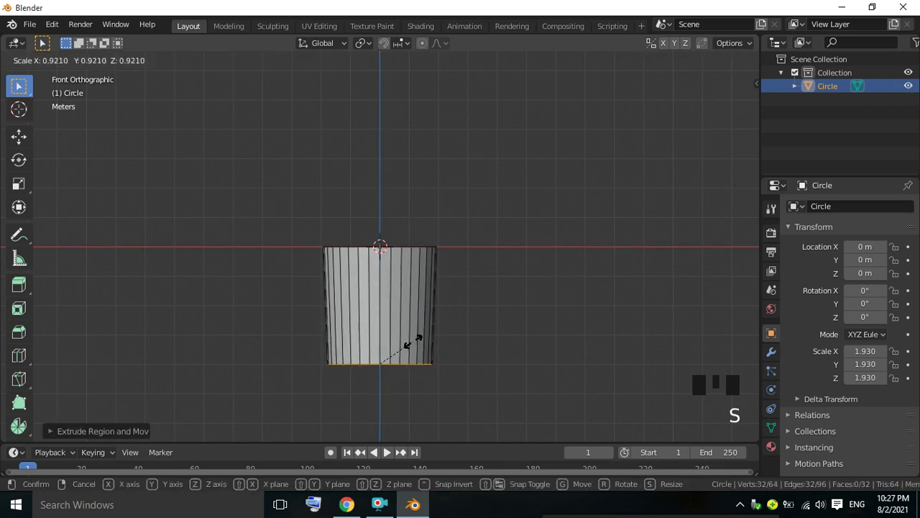
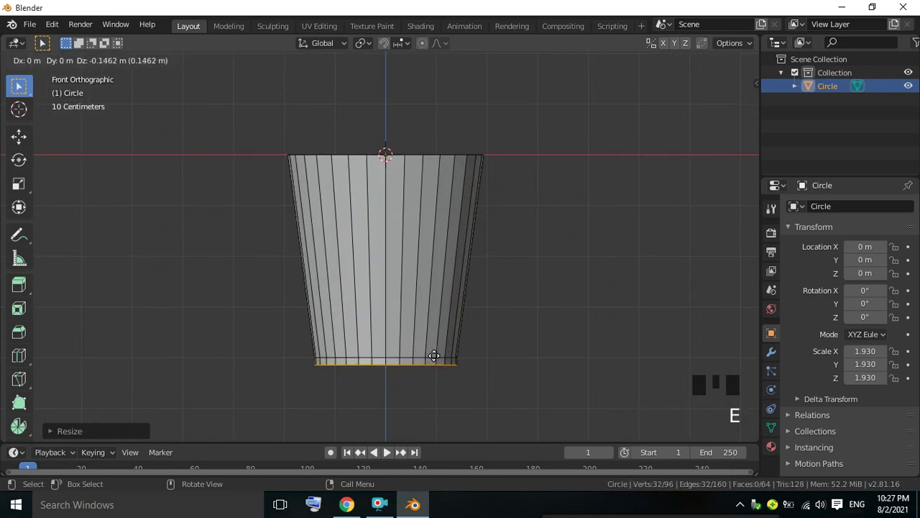
Extrude and scale the bottom edge again to form a short narrow base band
{"action": "key", "text": "s"}
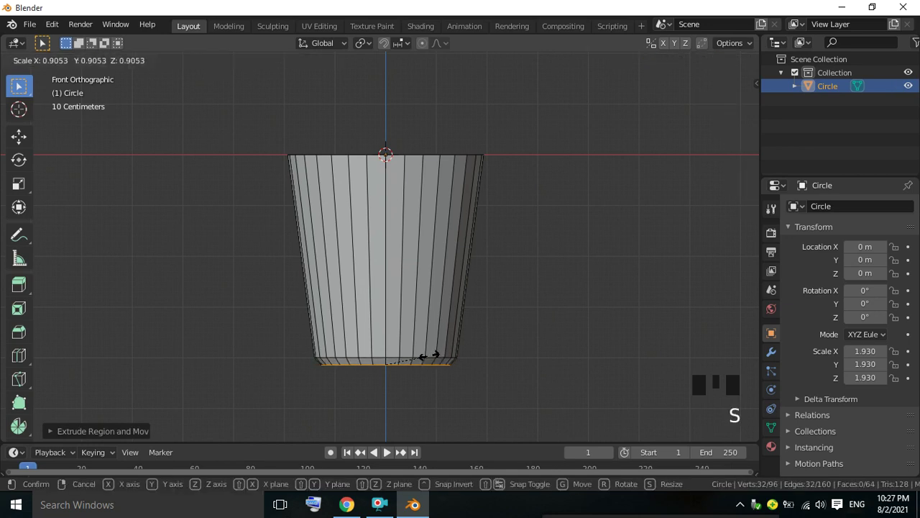
{"action": "key", "text": "e"}
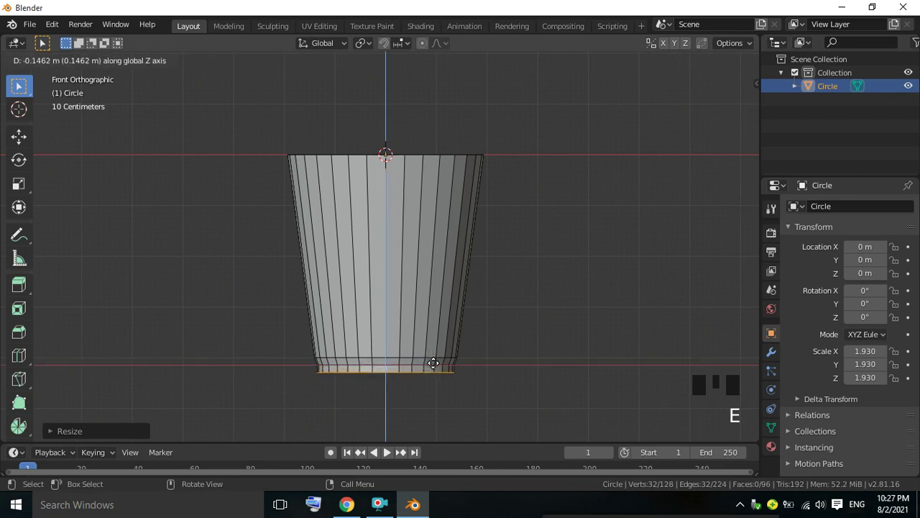
{"action": "key", "text": "s"}
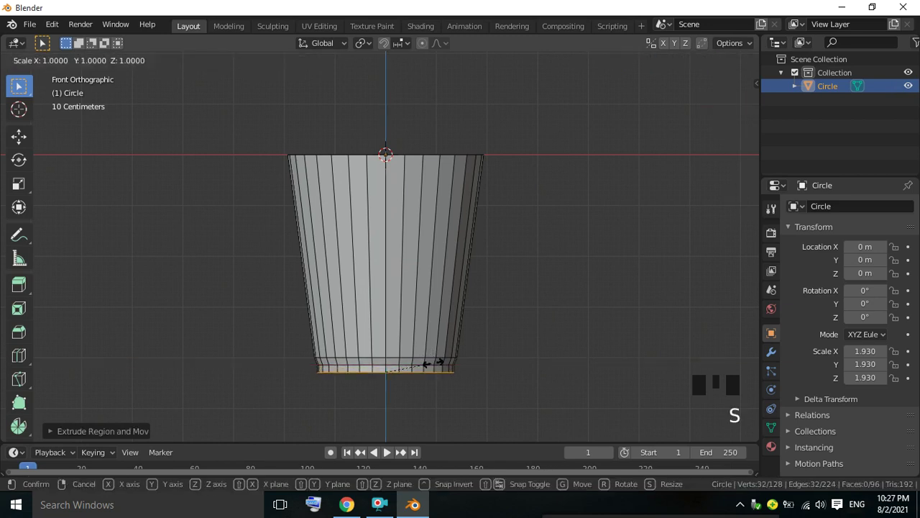
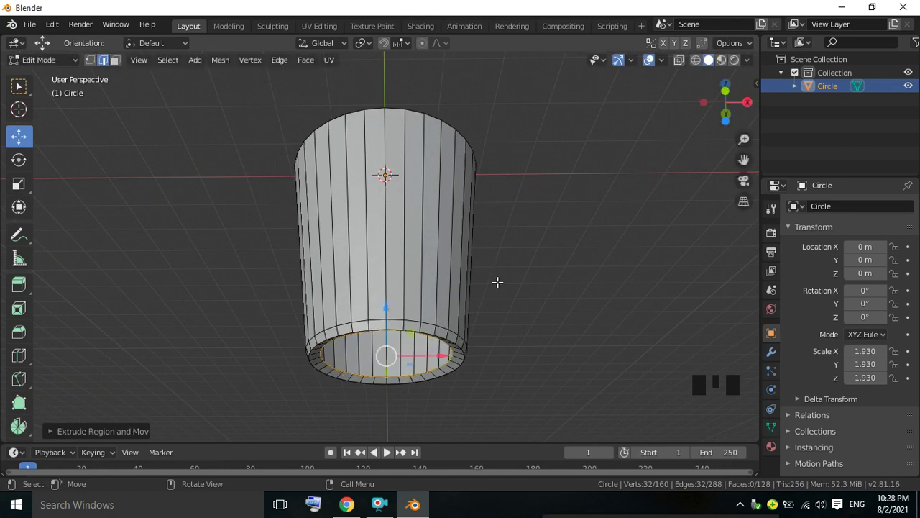
Scale the extruded bottom edge loop inward into a flat ring around the base opening
{"action": "key", "text": "s"}
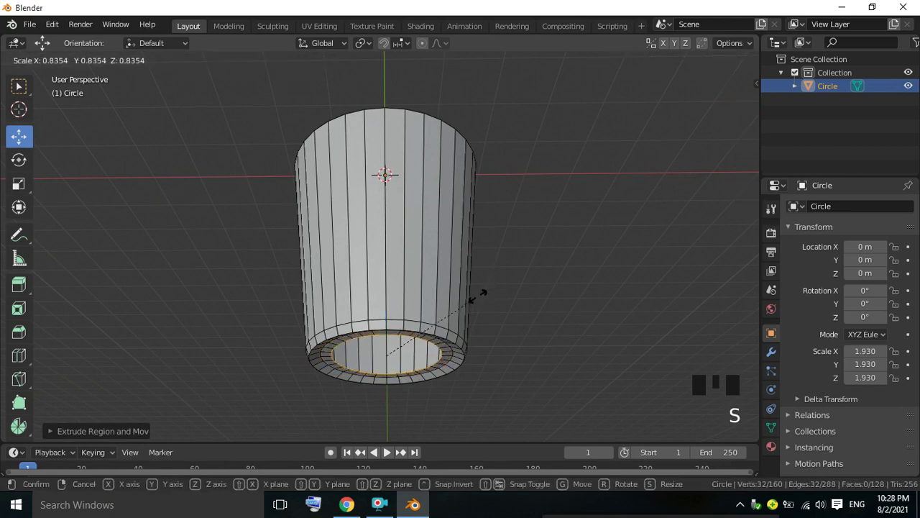
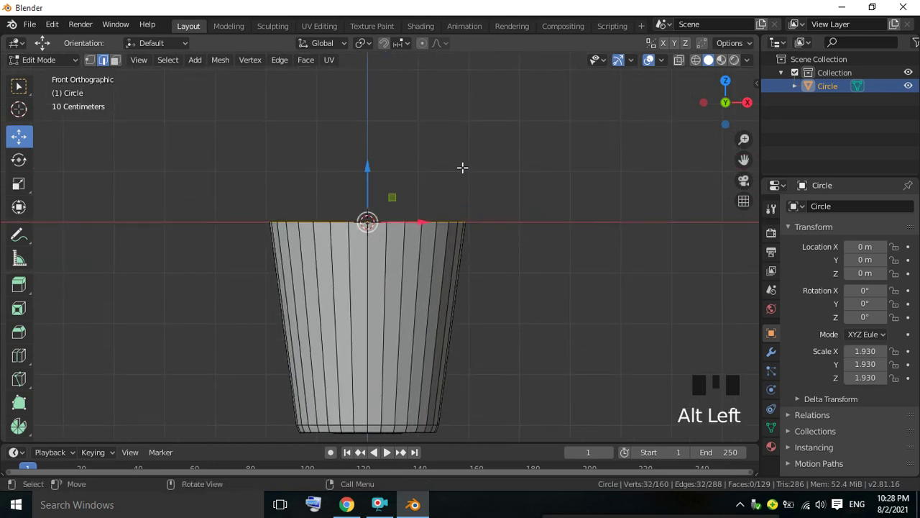
Extrude the top edge loop and widen it outward into a flared rim
{"action": "key", "text": "e"}
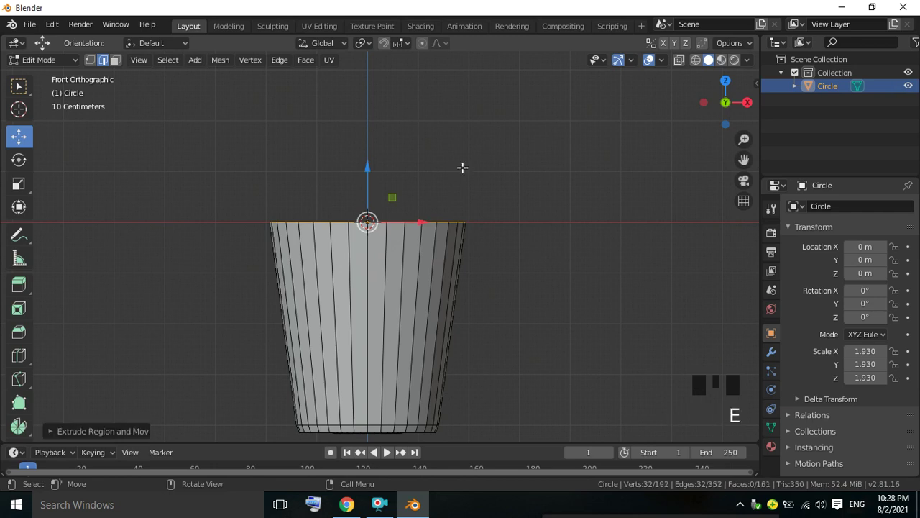
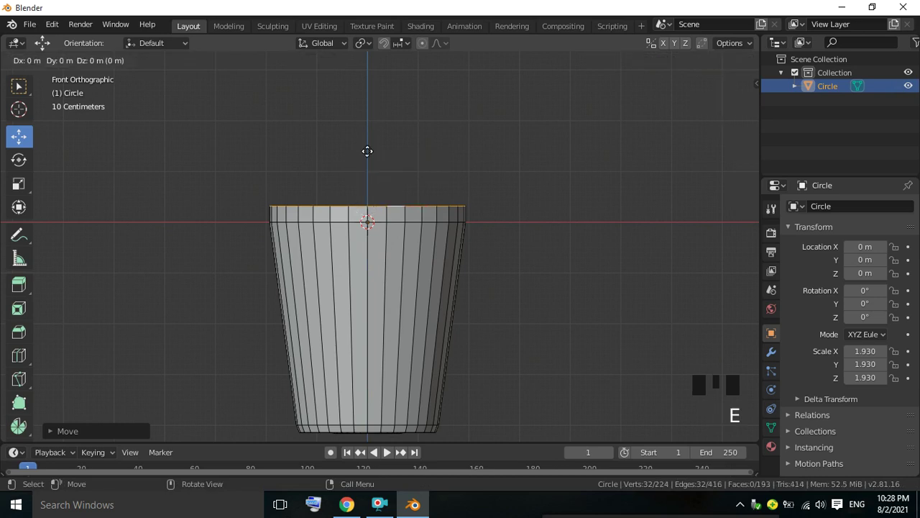
{"action": "key", "text": "s"}
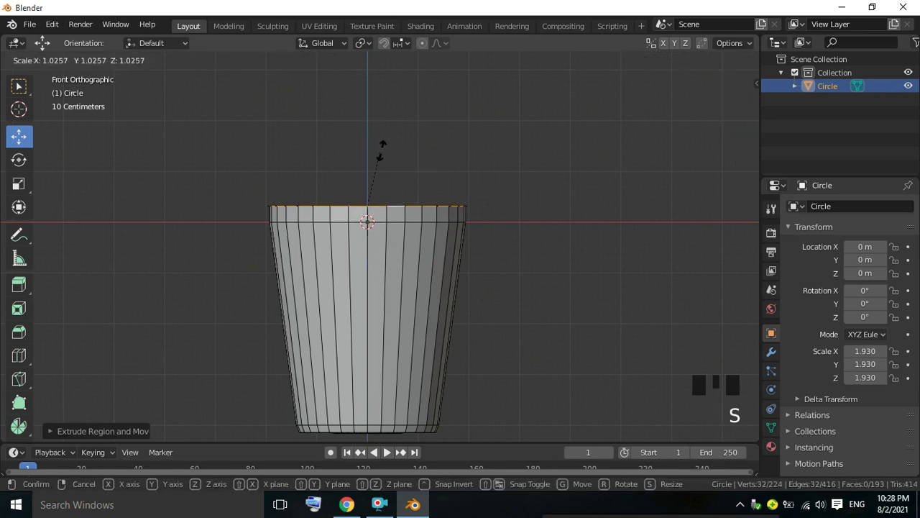
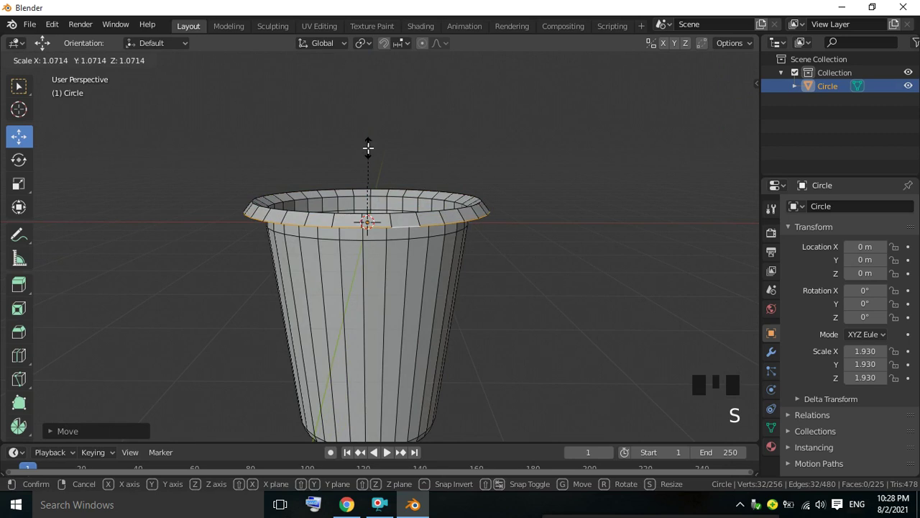
Extrude the rim edge again and resize the inner ring so the wall continues down inside
{"action": "key", "text": "e"}
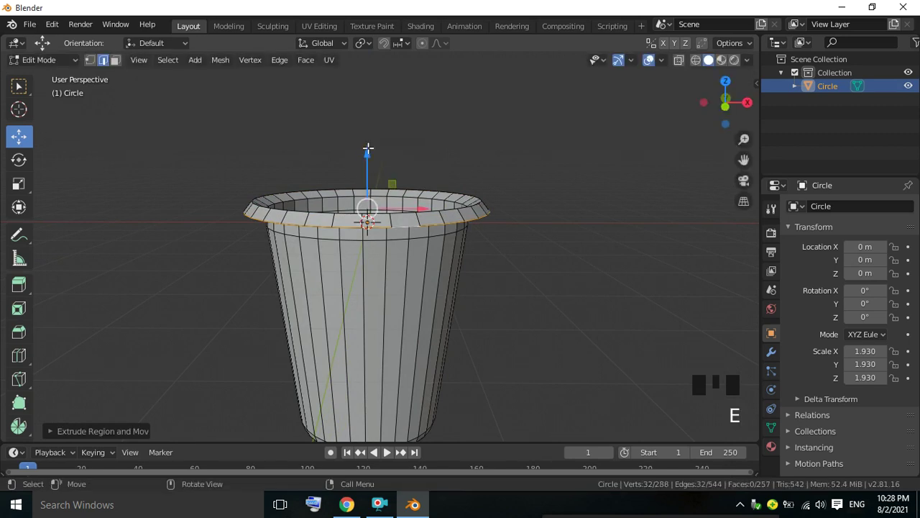
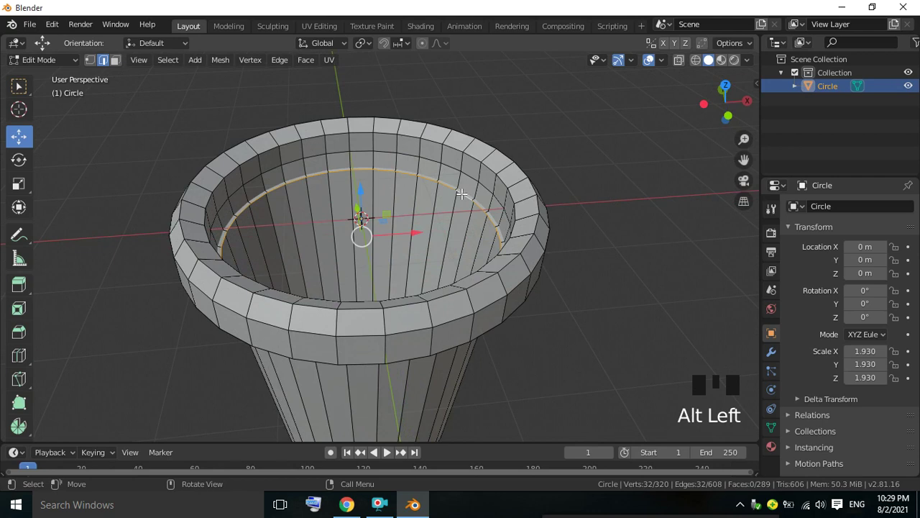
{"action": "key", "text": "s"}
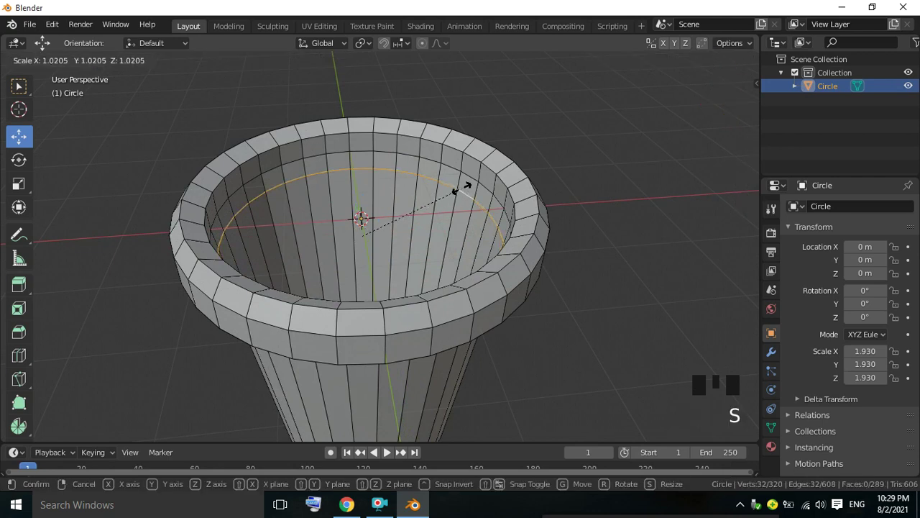
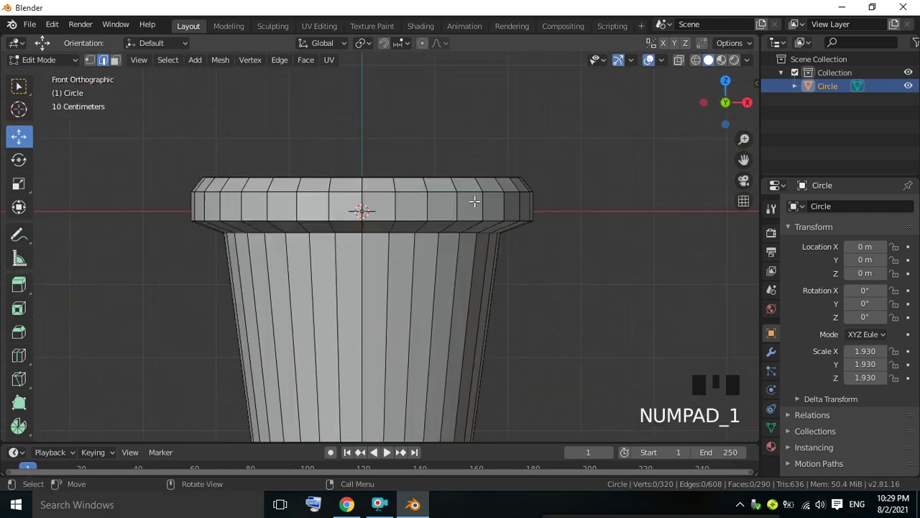
Assign Material.002 to the pot's faces and show the viewport in Material Preview shading
{"action": "left_click", "coordinate": [120, 63]}
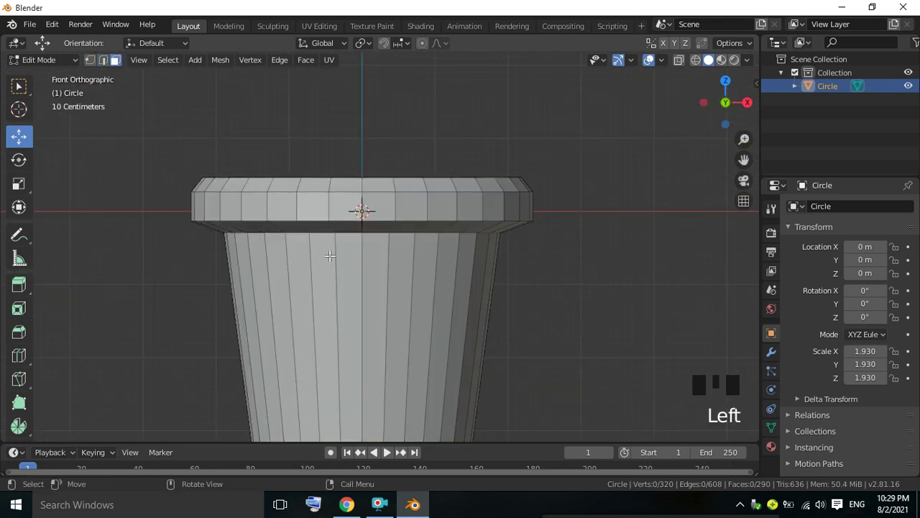
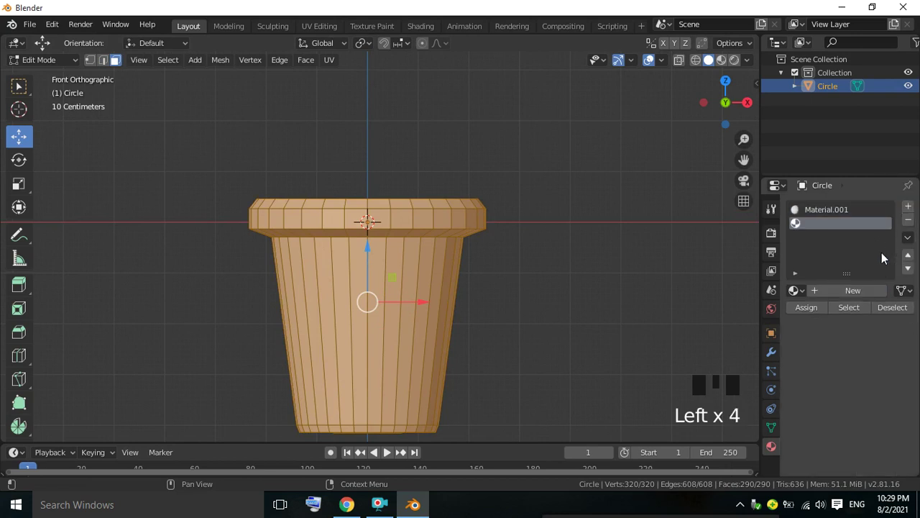
{"action": "left_click_drag", "start_coordinate": [873, 294], "coordinate": [884, 441]}
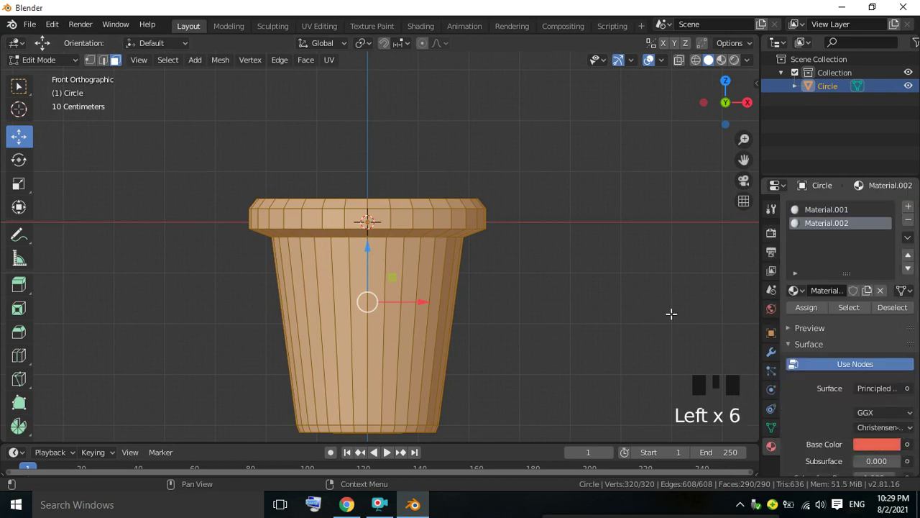
{"action": "left_click", "coordinate": [811, 315]}
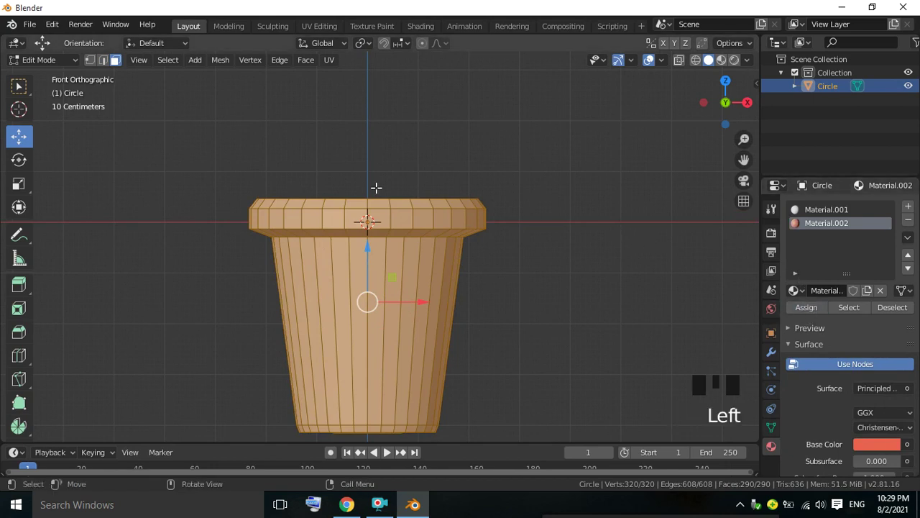
{"action": "left_click", "coordinate": [566, 147]}
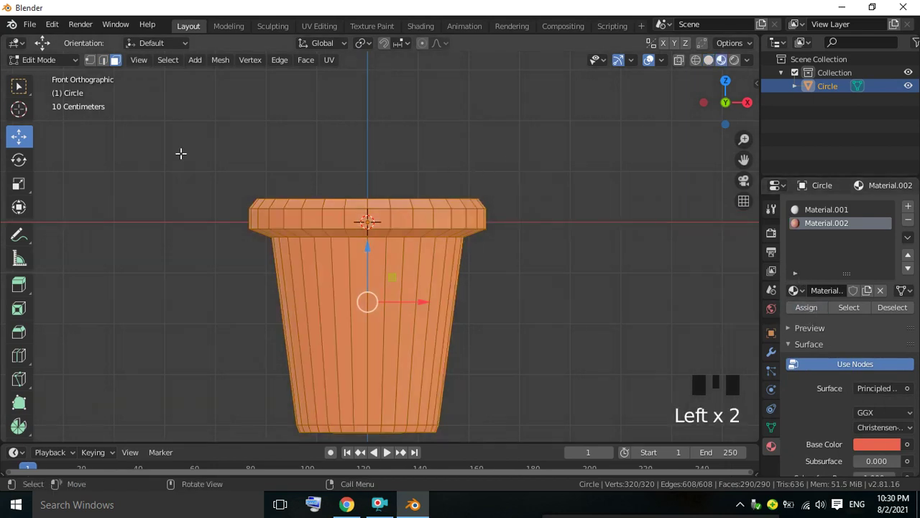
Return to Object Mode in front view and recentre the finished terracotta pot
{"action": "left_click_drag", "start_coordinate": [49, 68], "coordinate": [435, 137]}
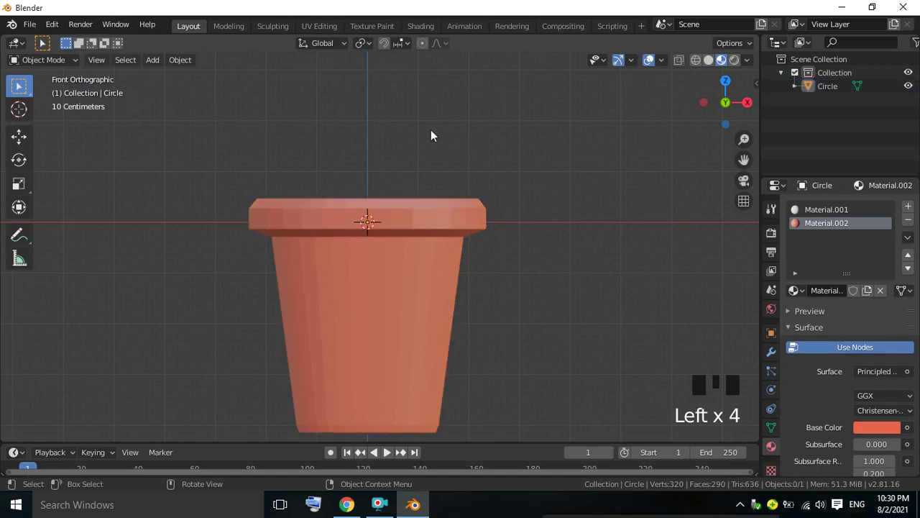
{"action": "left_click_drag", "start_coordinate": [433, 134], "coordinate": [500, 230]}
{"action": "key", "text": "KP_1"}
{"action": "left_click", "coordinate": [523, 190]}
{"action": "left_click_drag", "start_coordinate": [553, 197], "coordinate": [159, 64]}
{"action": "left_click_drag", "start_coordinate": [159, 64], "coordinate": [540, 251]}
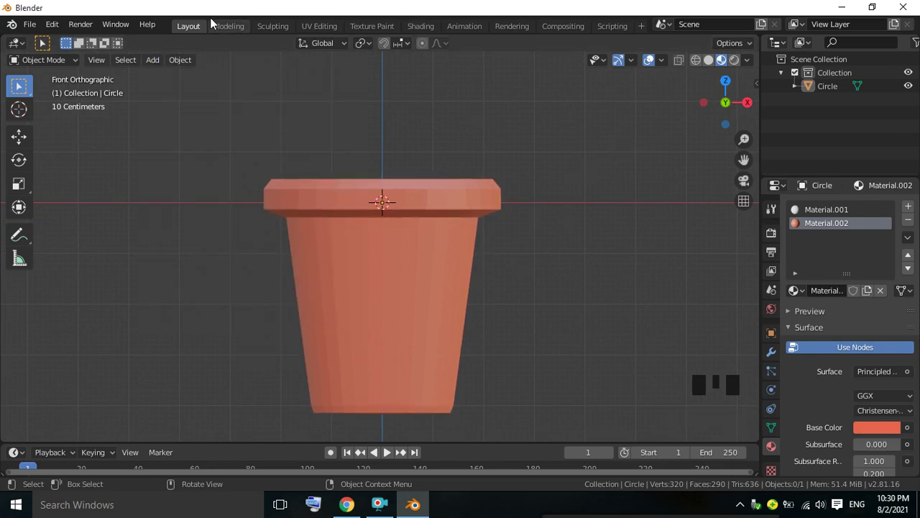
Hide the pot, add a plane shaped into a long thin leaf, tilt and enlarge it
{"action": "left_click_drag", "start_coordinate": [156, 60], "coordinate": [466, 467]}
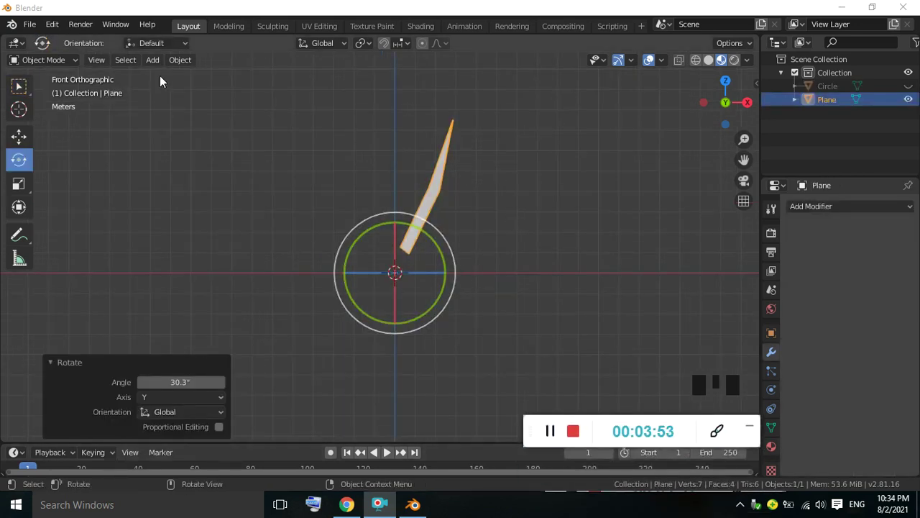
{"action": "left_click_drag", "start_coordinate": [63, 63], "coordinate": [447, 191]}
{"action": "key", "text": "s"}
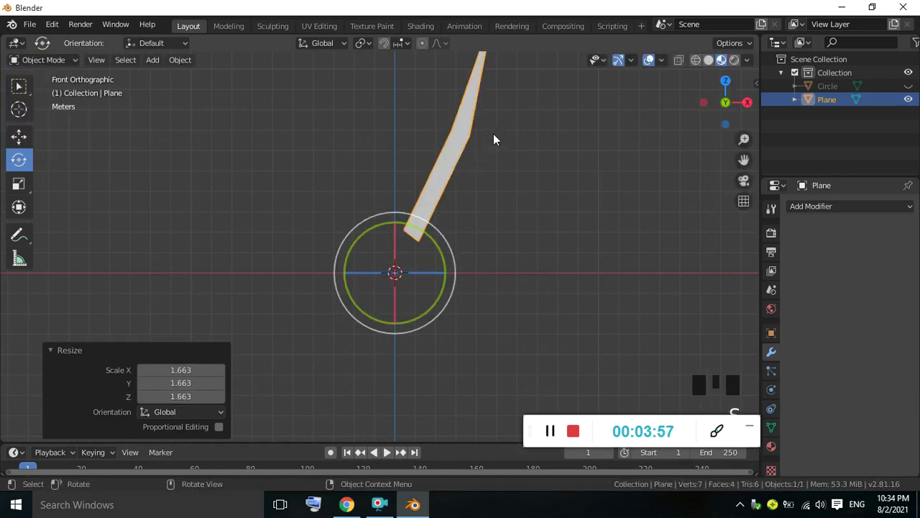
{"action": "left_click_drag", "start_coordinate": [485, 167], "coordinate": [454, 219]}
{"action": "scroll", "scroll_direction": "down", "scroll_amount": 3}
Set the leaf's origin to its geometry via Object > Set Origin
{"action": "left_click", "coordinate": [421, 201]}
{"action": "left_click_drag", "start_coordinate": [421, 200], "coordinate": [456, 174]}
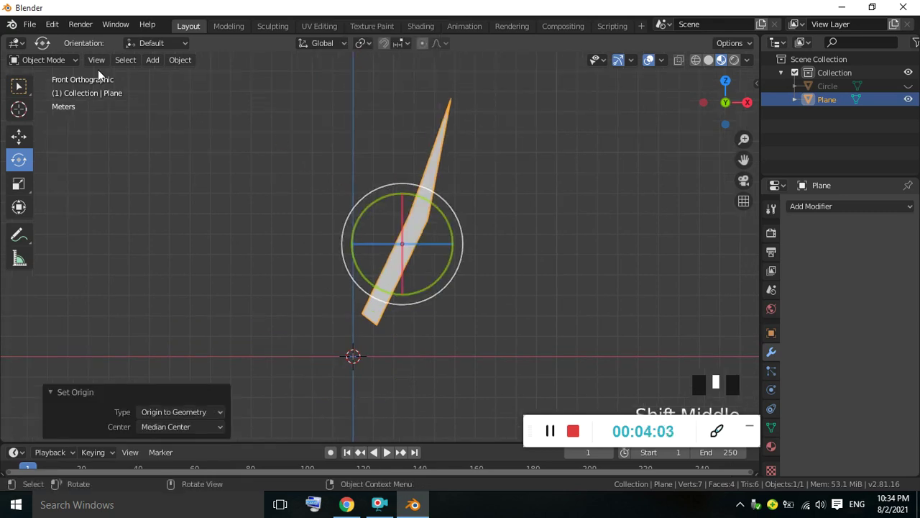
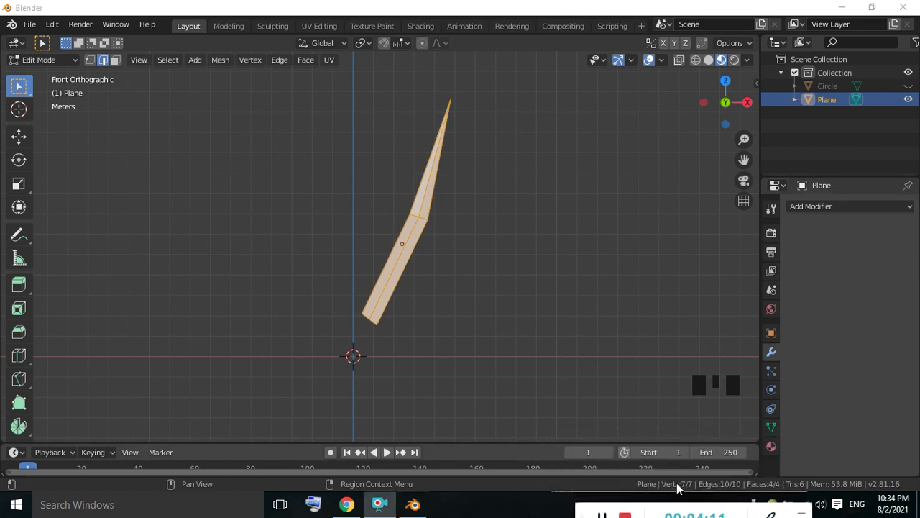
Create a new material for the leaf and choose a bright green Base Color
{"action": "left_click", "coordinate": [777, 449]}
{"action": "left_click_drag", "start_coordinate": [887, 268], "coordinate": [873, 317]}
{"action": "left_click", "coordinate": [911, 208]}
{"action": "left_click_drag", "start_coordinate": [844, 292], "coordinate": [853, 371]}
{"action": "left_click", "coordinate": [866, 448]}
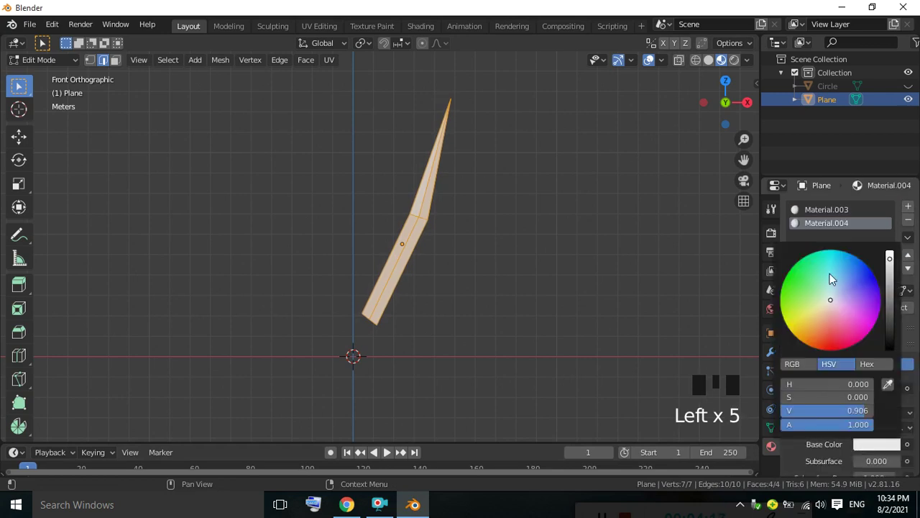
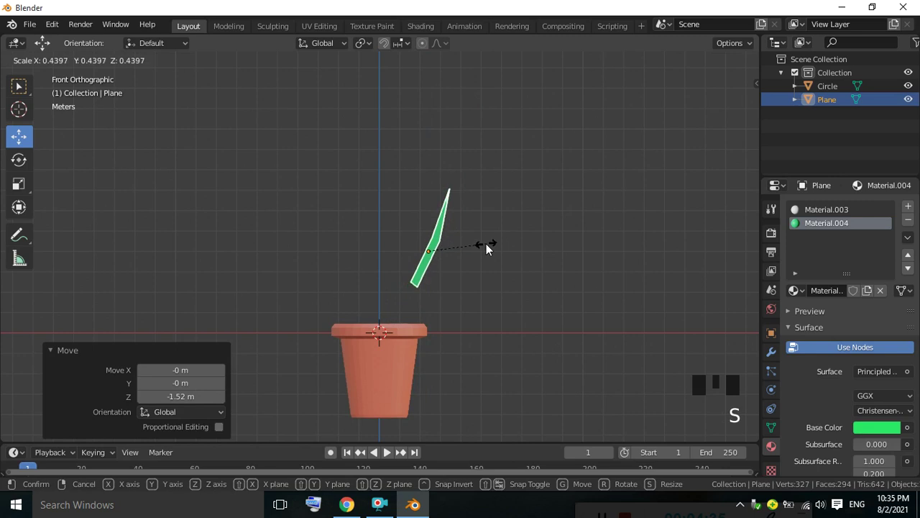
Resize the leaf to fit the pot and lower it into the pot in front view
{"action": "left_click_drag", "start_coordinate": [427, 195], "coordinate": [449, 236]}
{"action": "key", "text": "s"}
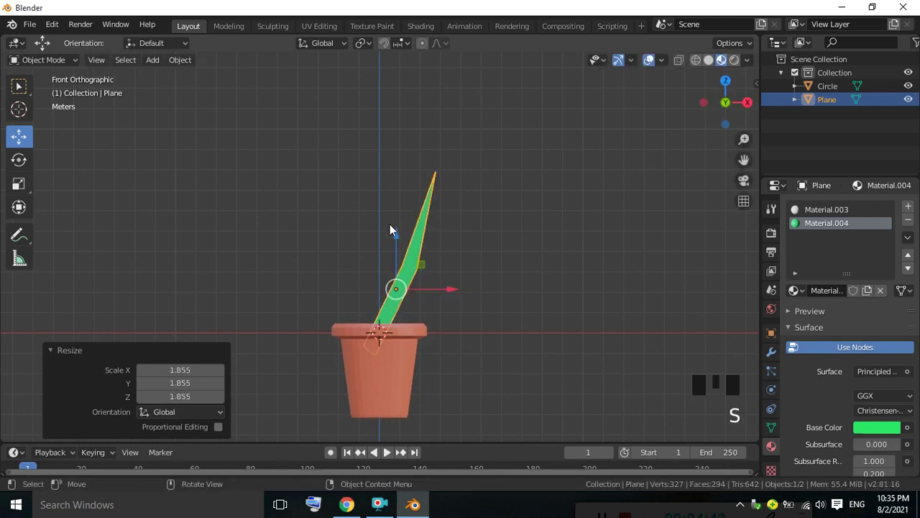
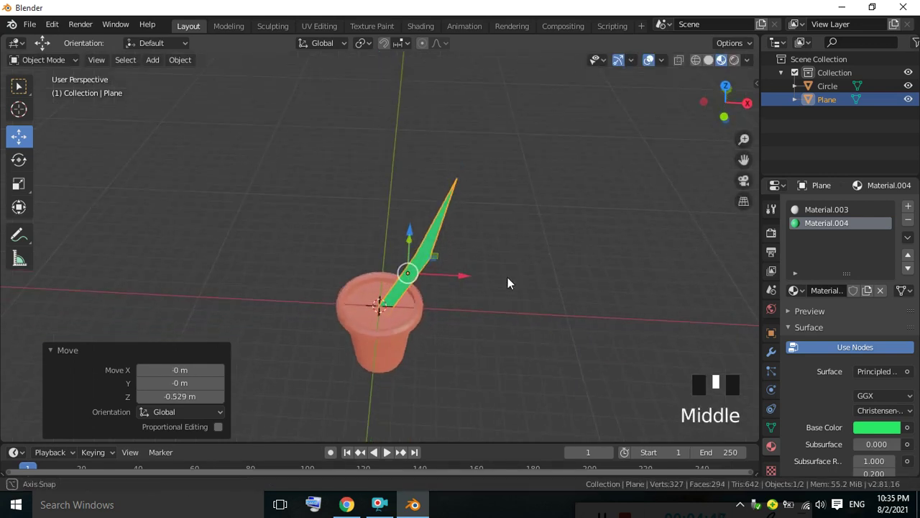
{"action": "key", "text": "KP_1"}
{"action": "left_click_drag", "start_coordinate": [521, 234], "coordinate": [458, 280]}
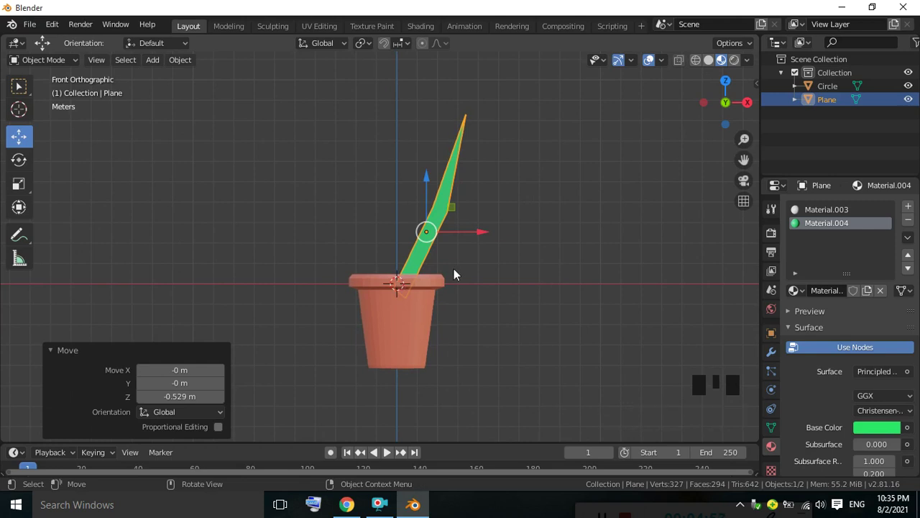
Duplicate the leaf with Shift+D and rotate copies around Z to fan four leaves in the pot
{"action": "left_click_drag", "start_coordinate": [454, 190], "coordinate": [447, 207]}
{"action": "left_click", "coordinate": [447, 207]}
{"action": "key", "text": "shift+d"}
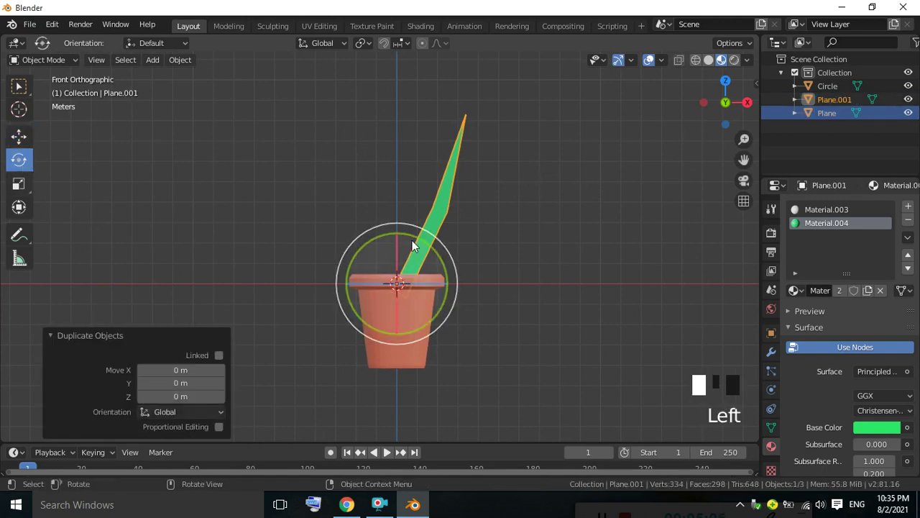
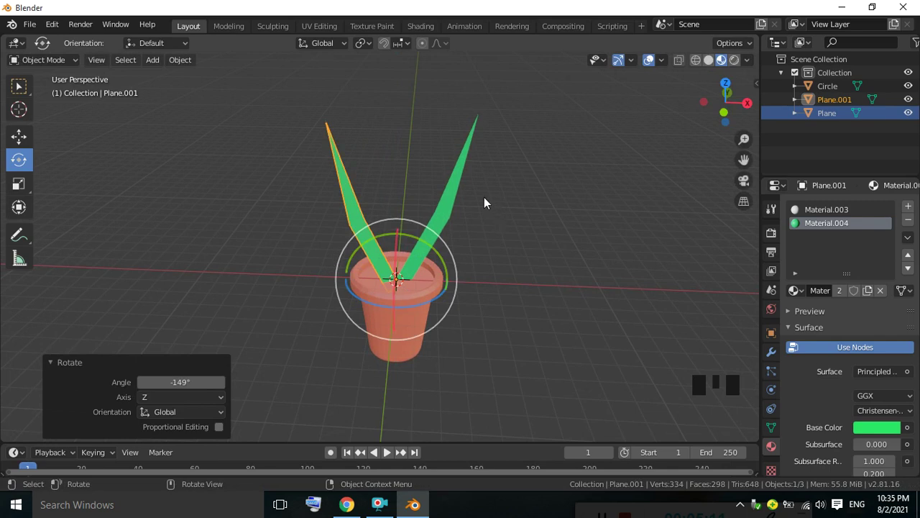
{"action": "left_click", "coordinate": [454, 194]}
{"action": "left_click", "coordinate": [343, 172]}
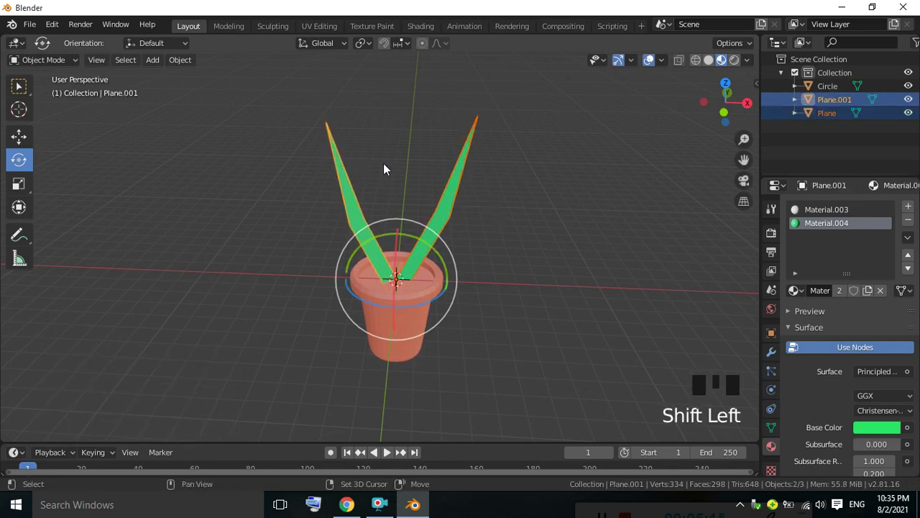
{"action": "key", "text": "shift+d"}
Repeatedly duplicate the leaves and turn each copy around the pot into a cluster of sixteen
{"action": "left_click_drag", "start_coordinate": [381, 309], "coordinate": [502, 192]}
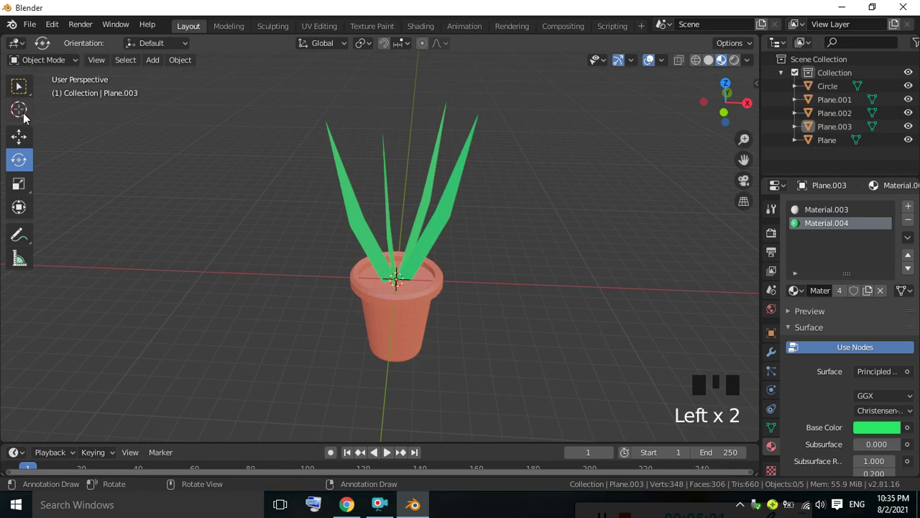
{"action": "left_click_drag", "start_coordinate": [32, 94], "coordinate": [189, 149]}
{"action": "left_click", "coordinate": [316, 174]}
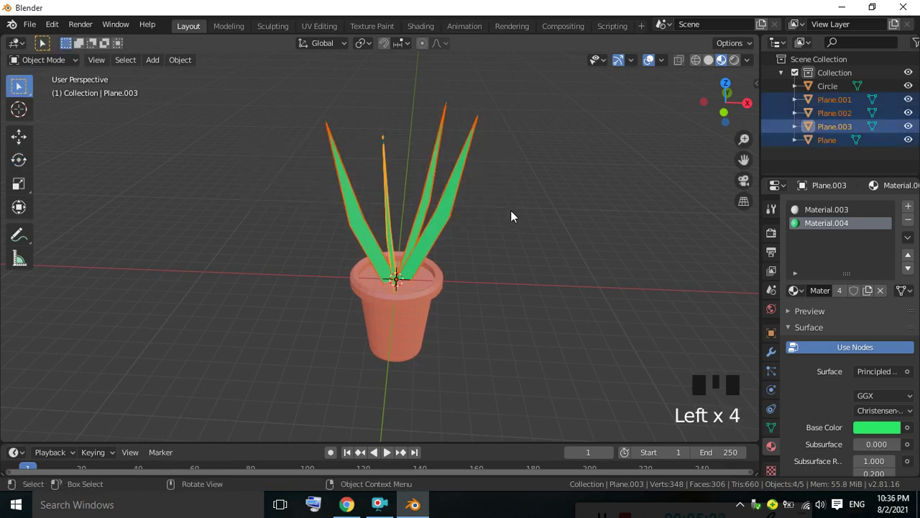
{"action": "key", "text": "shift+d"}
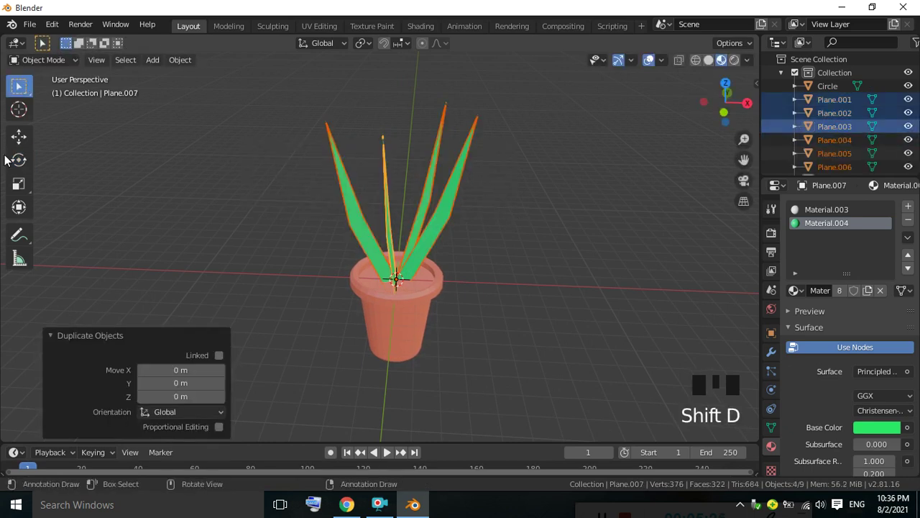
{"action": "left_click_drag", "start_coordinate": [15, 160], "coordinate": [517, 224]}
{"action": "left_click_drag", "start_coordinate": [504, 220], "coordinate": [404, 220]}
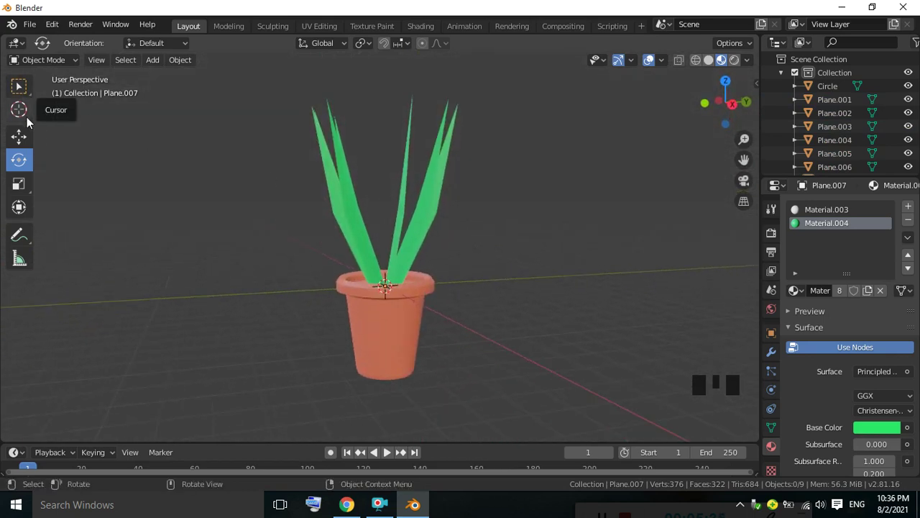
{"action": "left_click", "coordinate": [20, 87]}
{"action": "left_click_drag", "start_coordinate": [277, 165], "coordinate": [338, 190]}
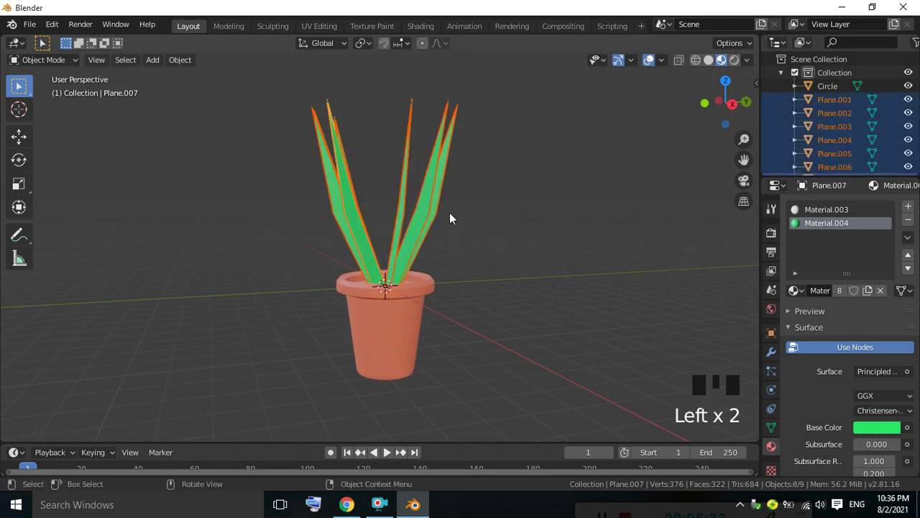
{"action": "key", "text": "shift+d"}
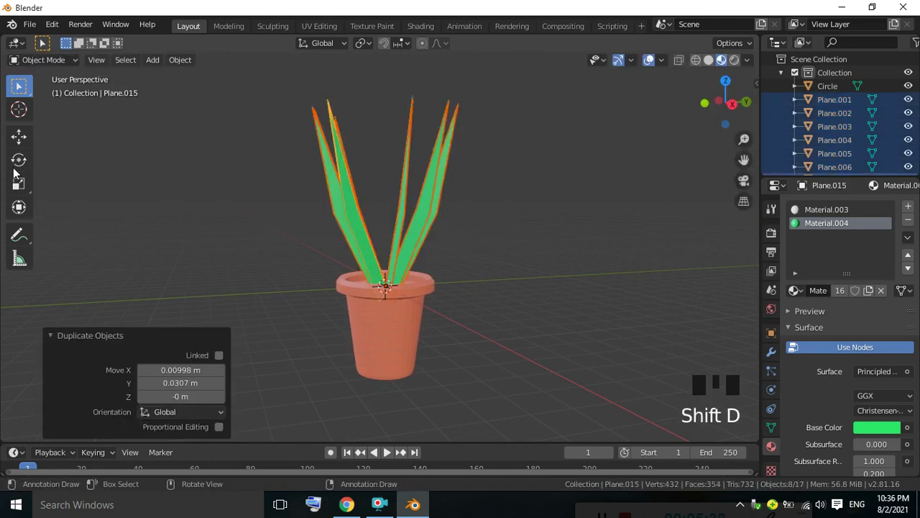
{"action": "left_click_drag", "start_coordinate": [39, 167], "coordinate": [169, 205]}
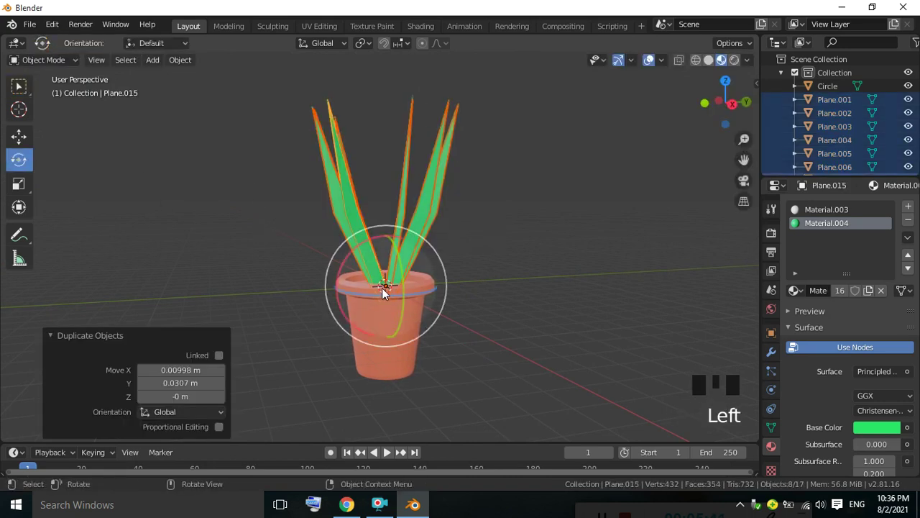
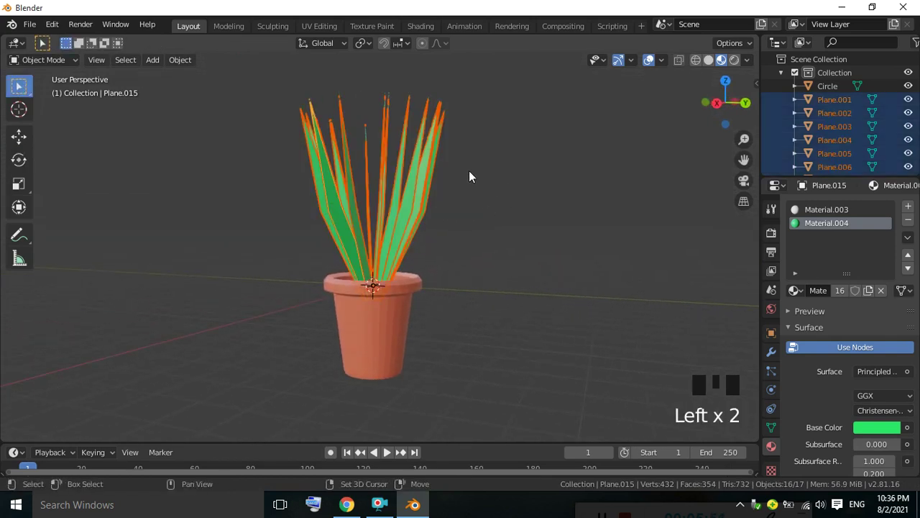
Duplicate the leaf cluster, lift it and shrink it to about 0.607 scale
{"action": "key", "text": "shift+d"}
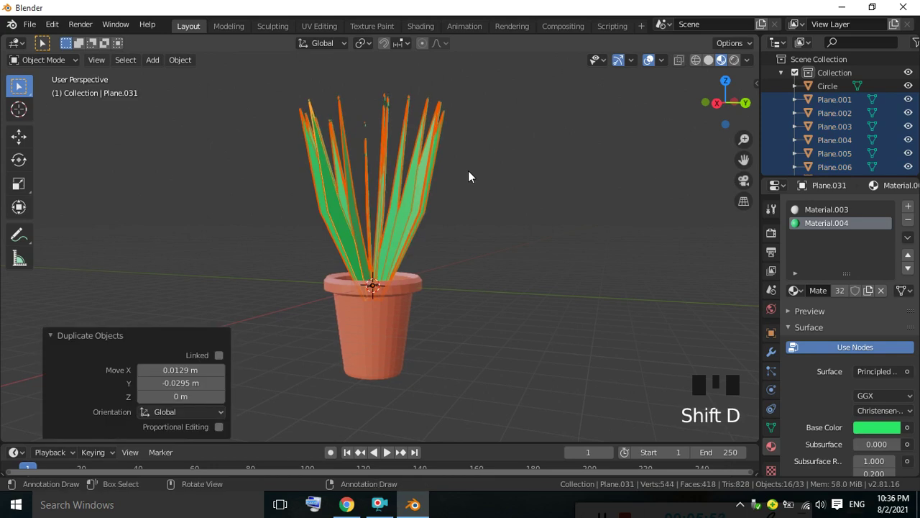
{"action": "left_click", "coordinate": [27, 135]}
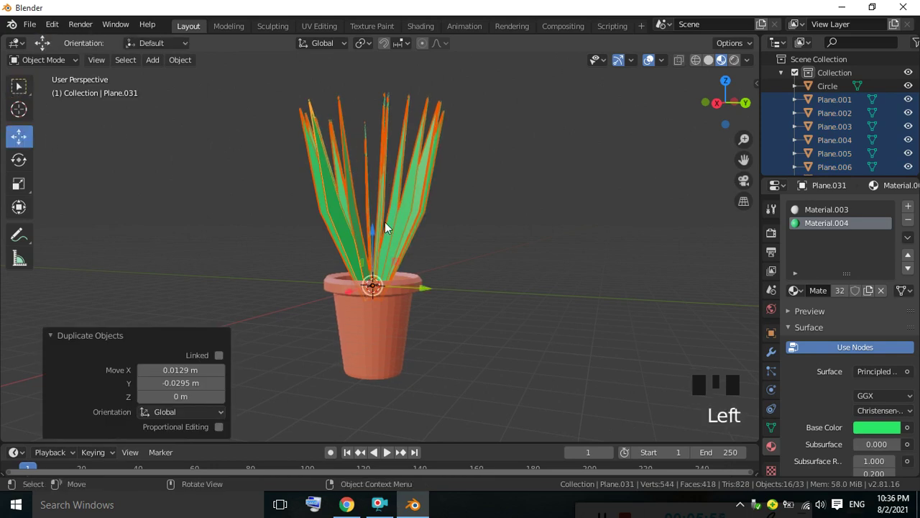
{"action": "left_click_drag", "start_coordinate": [375, 238], "coordinate": [520, 226]}
{"action": "key", "text": "s"}
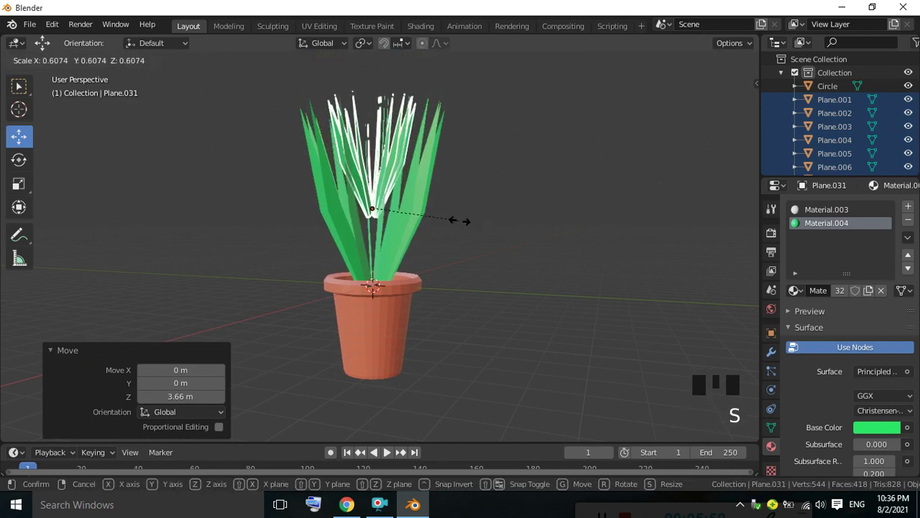
Lower the smaller leaf copy back into the pot and inspect the plant from around
{"action": "left_click_drag", "start_coordinate": [373, 160], "coordinate": [541, 183]}
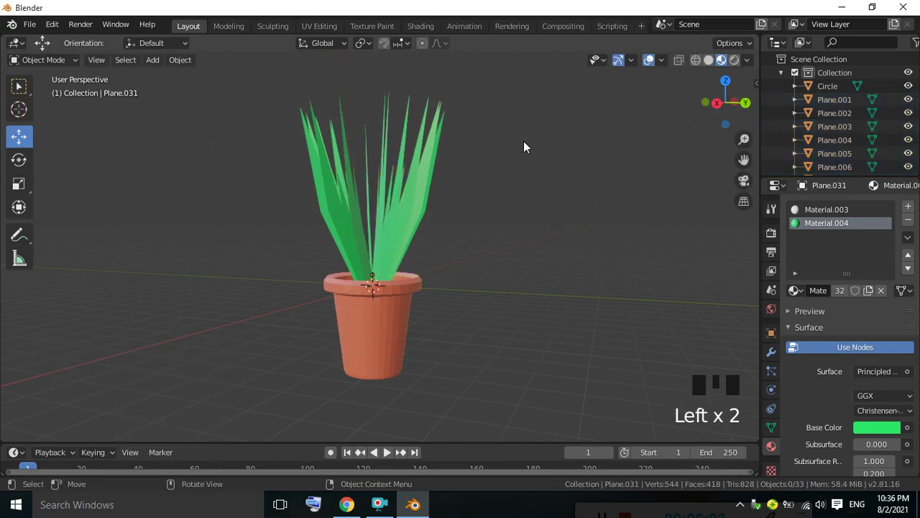
{"action": "left_click_drag", "start_coordinate": [516, 186], "coordinate": [262, 175]}
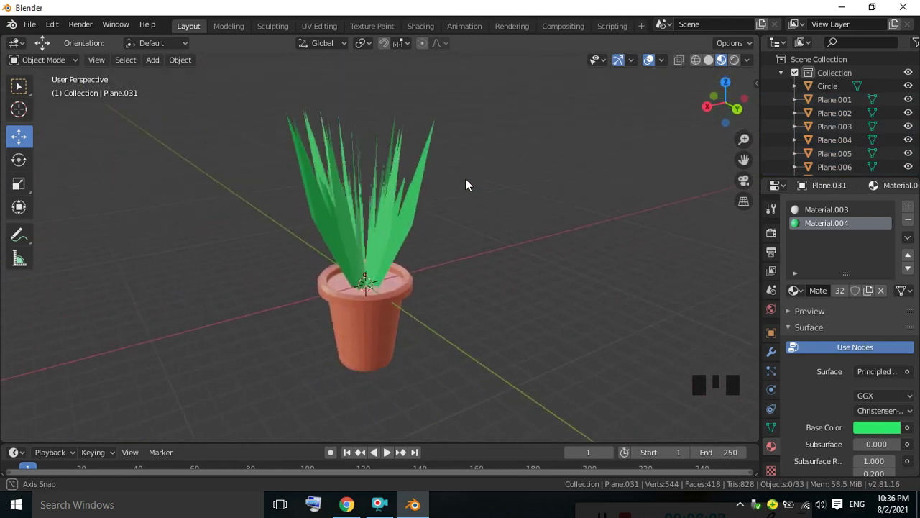
{"action": "scroll", "scroll_direction": "up", "scroll_amount": 3}
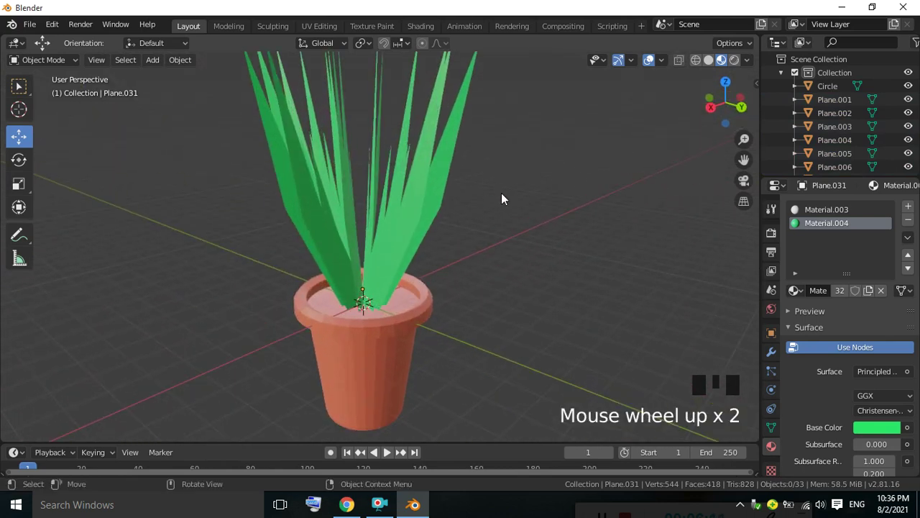
{"action": "left_click_drag", "start_coordinate": [576, 229], "coordinate": [454, 258]}
Select the pot and all leaves and join them with Ctrl+J into one plant object
{"action": "key", "text": "a"}
{"action": "scroll", "scroll_direction": "down", "scroll_amount": 3}
{"action": "left_click_drag", "start_coordinate": [412, 223], "coordinate": [604, 248]}
{"action": "left_click", "coordinate": [605, 248]}
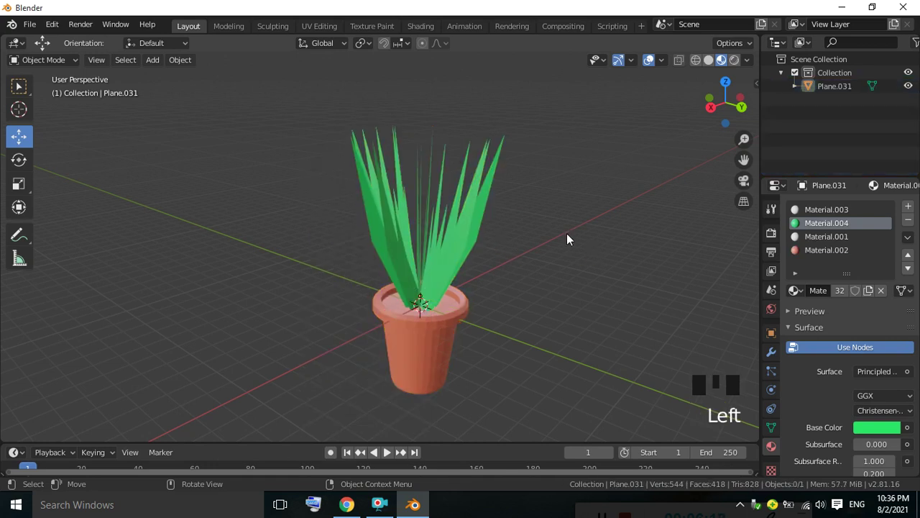
Add a plane and scale it up about 10.6 times to backdrop size
{"action": "left_click_drag", "start_coordinate": [492, 215], "coordinate": [159, 67]}
{"action": "left_click_drag", "start_coordinate": [160, 67], "coordinate": [458, 233]}
{"action": "key", "text": "s"}
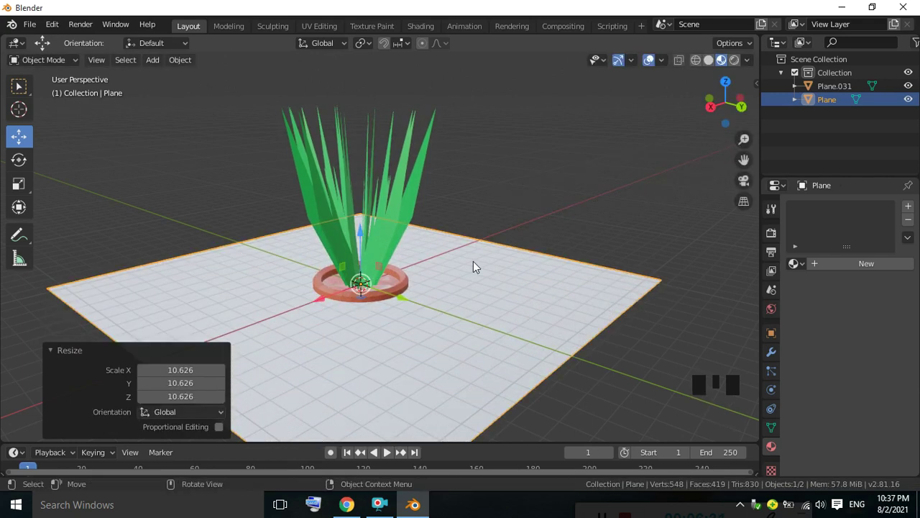
{"action": "key", "text": "KP_1"}
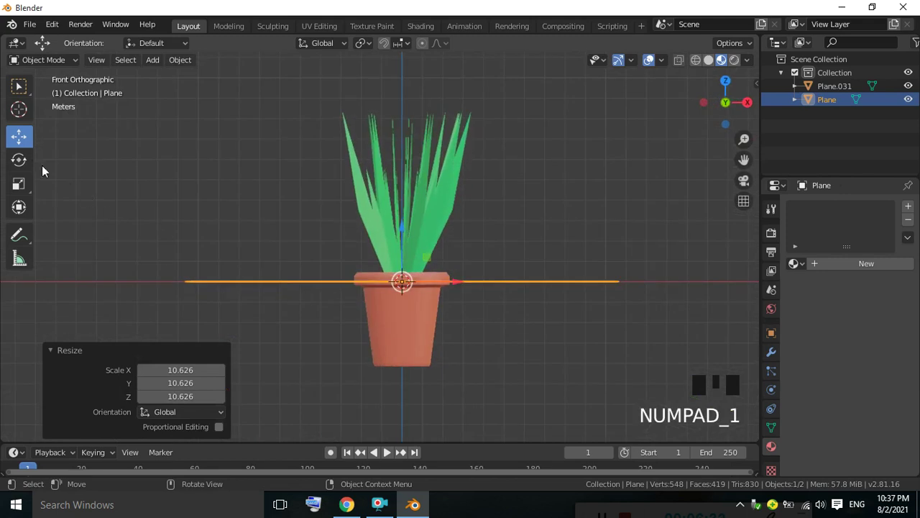
Stand the plane upright (90° on X) and push it 7.14 m along Y behind the pot
{"action": "left_click", "coordinate": [28, 161]}
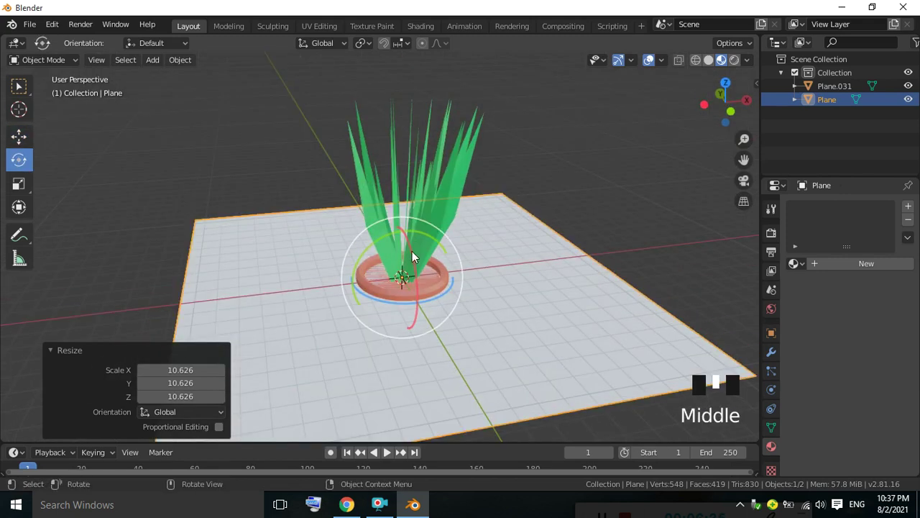
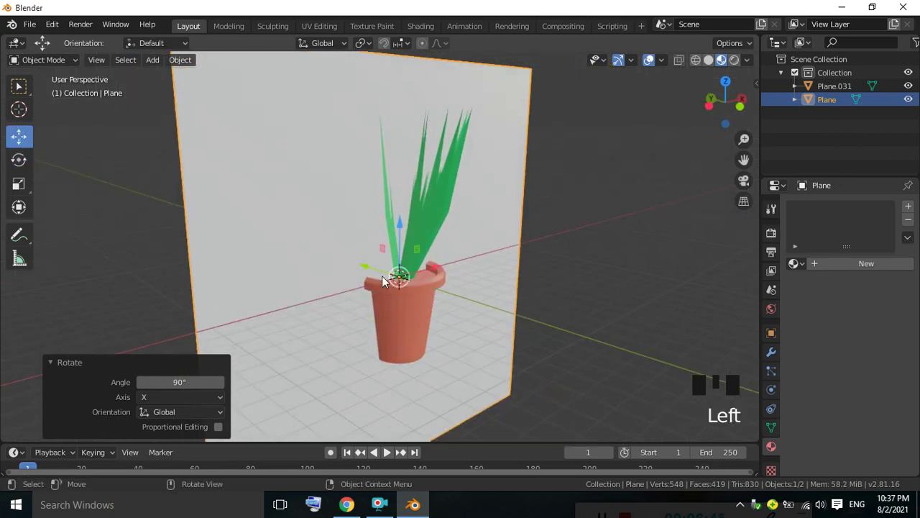
{"action": "left_click_drag", "start_coordinate": [367, 264], "coordinate": [619, 255]}
{"action": "key", "text": "KP_1"}
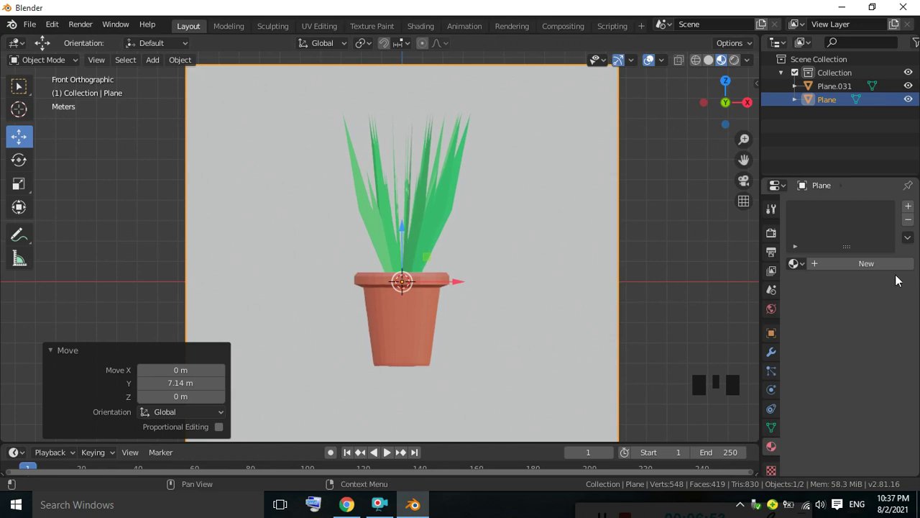
Give the backdrop plane a new material with a yellow base colour, then reselect the potted plant
{"action": "left_click_drag", "start_coordinate": [911, 213], "coordinate": [854, 274]}
{"action": "left_click_drag", "start_coordinate": [852, 270], "coordinate": [866, 371]}
{"action": "left_click", "coordinate": [872, 407]}
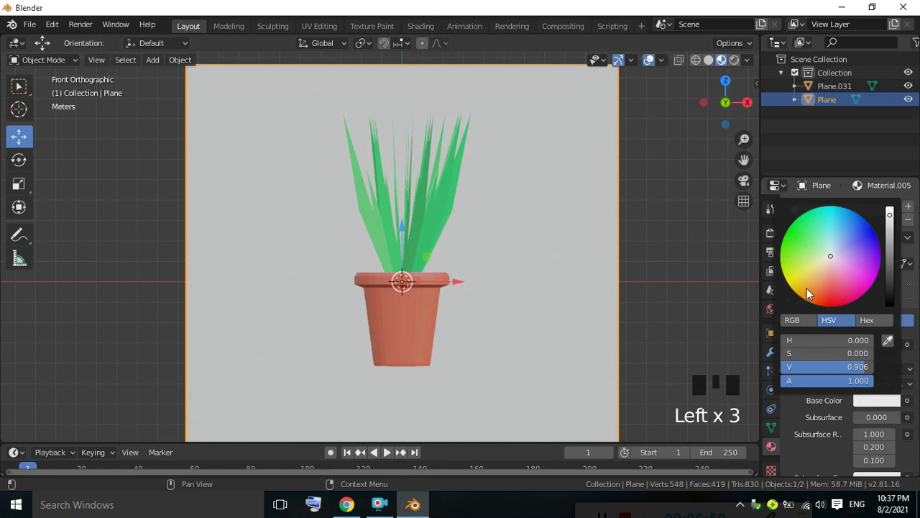
{"action": "left_click_drag", "start_coordinate": [675, 206], "coordinate": [617, 200]}
{"action": "left_click", "coordinate": [426, 298]}
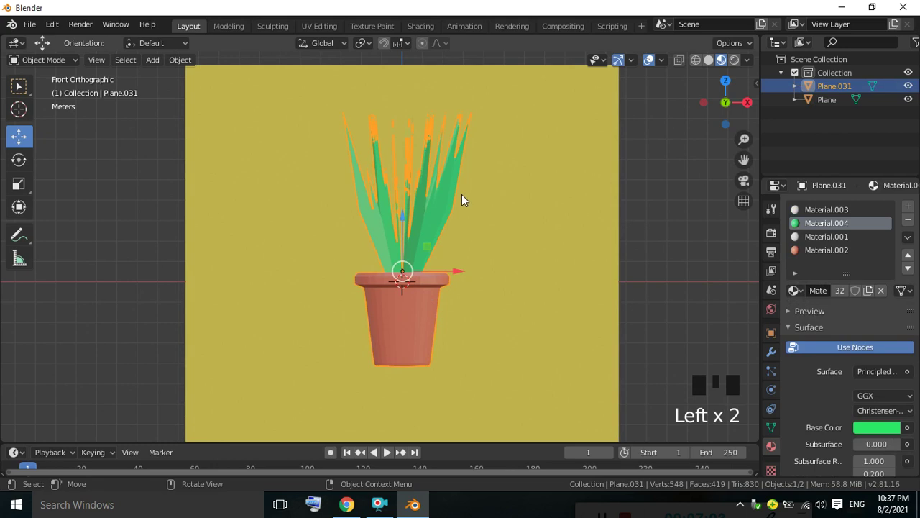
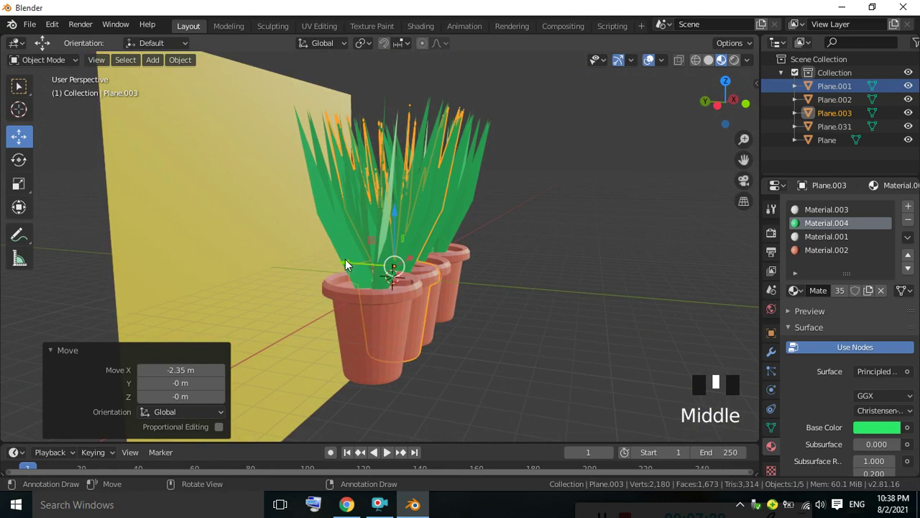
Move the first potted plant into its spot in the row
{"action": "left_click", "coordinate": [546, 226]}
{"action": "left_click_drag", "start_coordinate": [510, 234], "coordinate": [358, 335]}
{"action": "left_click_drag", "start_coordinate": [358, 334], "coordinate": [434, 310]}
{"action": "left_click_drag", "start_coordinate": [442, 302], "coordinate": [468, 295]}
Reposition two more pots to form staggered rows before the backdrop
{"action": "left_click", "coordinate": [469, 295]}
{"action": "left_click_drag", "start_coordinate": [517, 282], "coordinate": [540, 272]}
{"action": "left_click_drag", "start_coordinate": [502, 272], "coordinate": [473, 314]}
{"action": "left_click", "coordinate": [473, 313]}
{"action": "left_click_drag", "start_coordinate": [492, 318], "coordinate": [421, 318]}
{"action": "left_click_drag", "start_coordinate": [445, 314], "coordinate": [510, 333]}
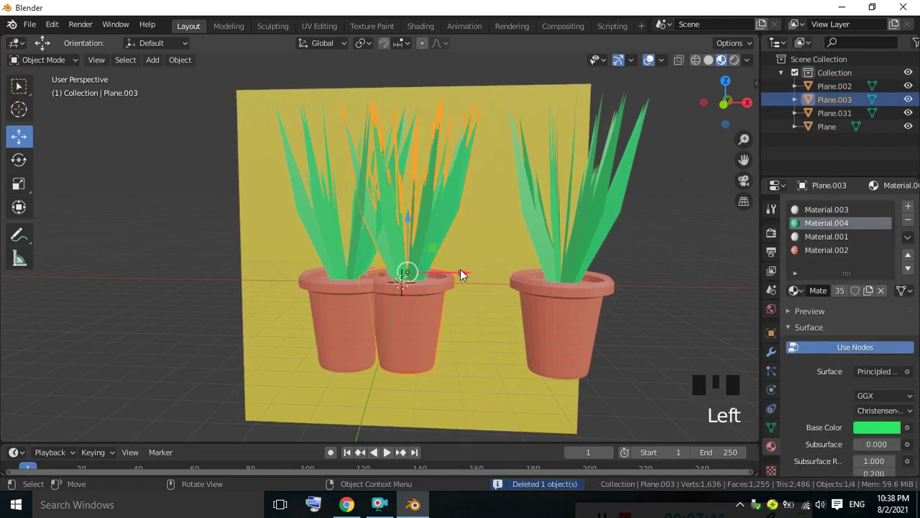
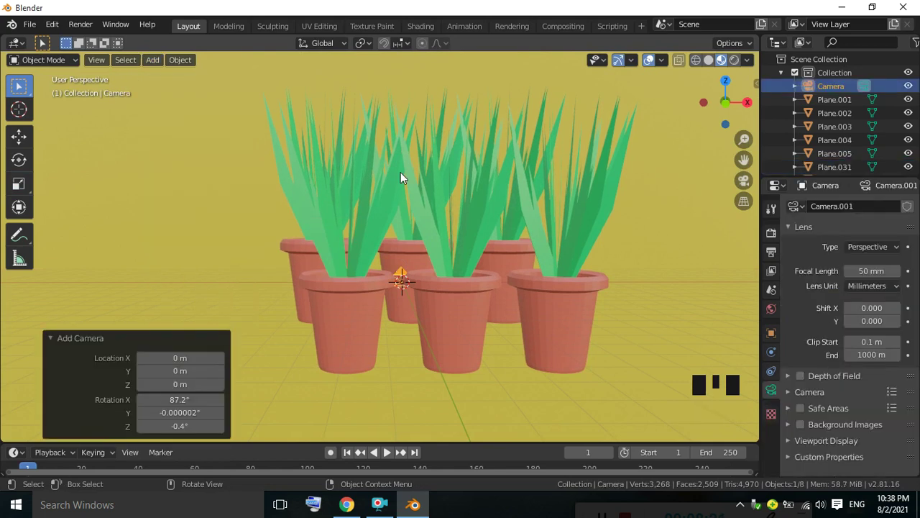
Place the new camera about 13.2 m back along Y so the pots fill its centred frame
{"action": "scroll", "scroll_direction": "down", "scroll_amount": 3}
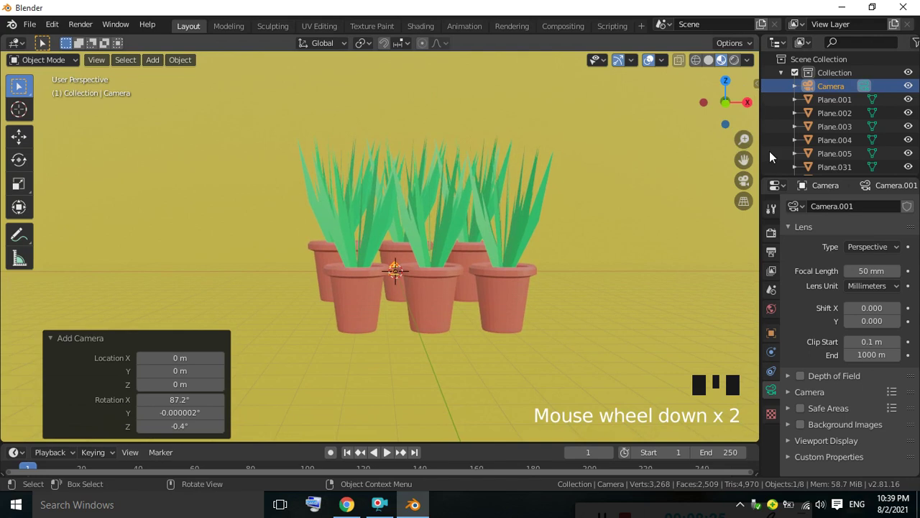
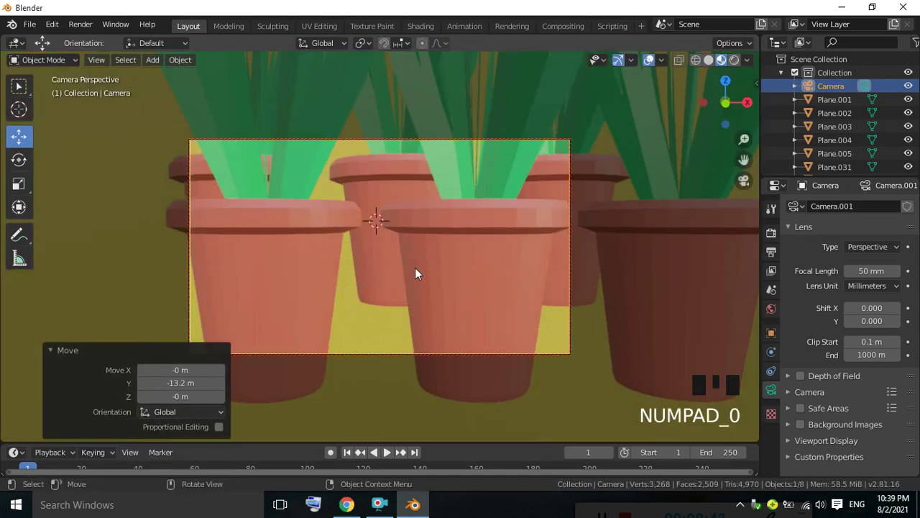
{"action": "scroll", "scroll_direction": "down", "scroll_amount": 3}
{"action": "left_click_drag", "start_coordinate": [431, 271], "coordinate": [433, 274]}
{"action": "scroll", "scroll_direction": "up", "scroll_amount": 3}
{"action": "scroll", "scroll_direction": "down", "scroll_amount": 3}
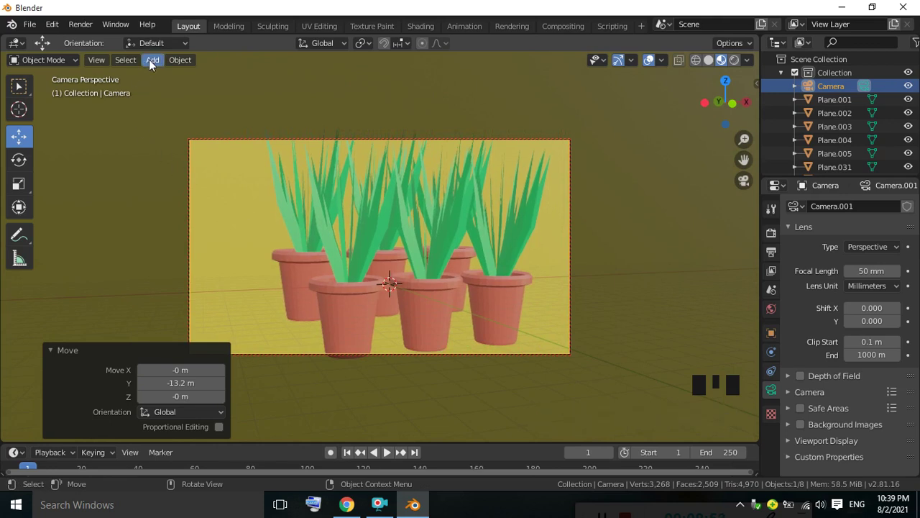
Add a sun lamp, rotate it and move it about 10.1 m along Y in front of the pots
{"action": "left_click_drag", "start_coordinate": [154, 65], "coordinate": [264, 248]}
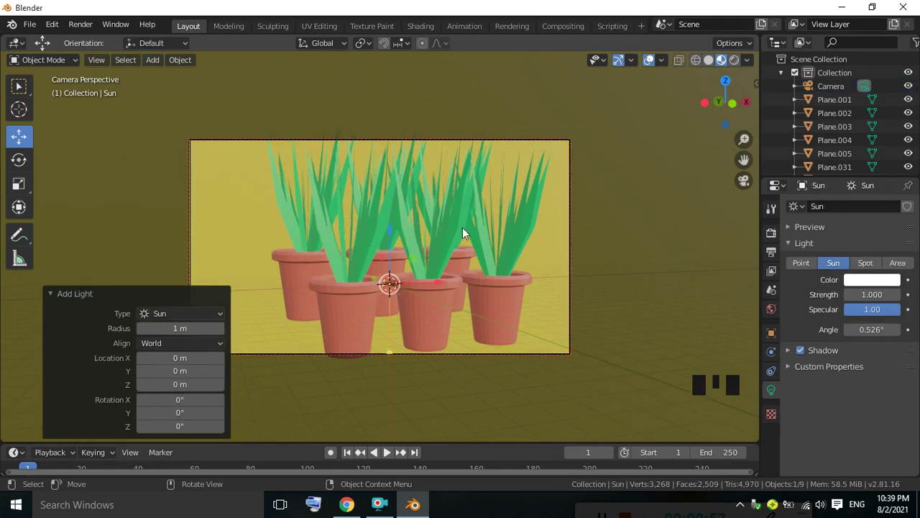
{"action": "left_click_drag", "start_coordinate": [27, 162], "coordinate": [594, 225]}
{"action": "key", "text": "KP_0"}
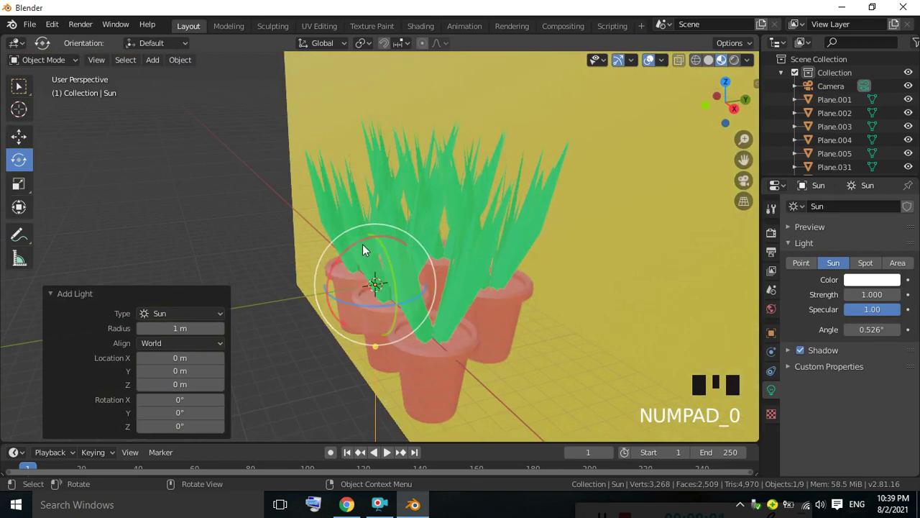
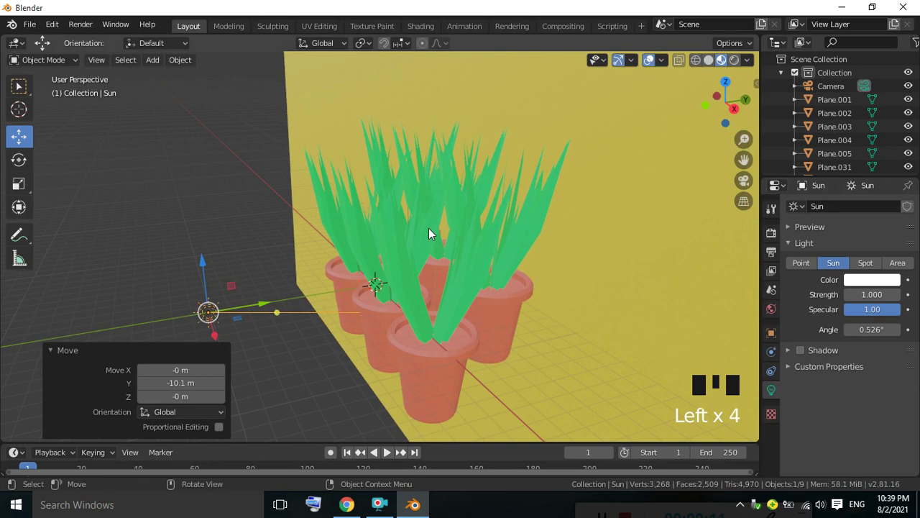
Return to the camera view in Material Preview to check the lighting at strength 5
{"action": "key", "text": "KP_0"}
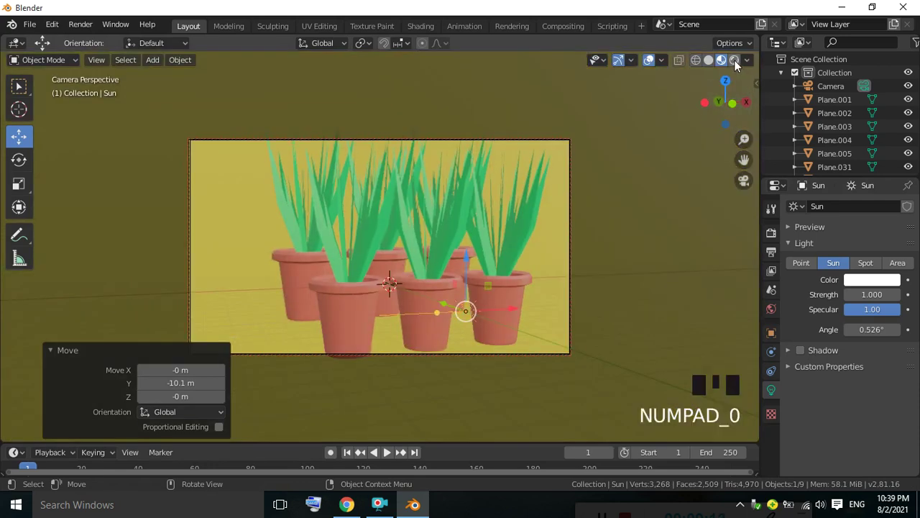
{"action": "left_click", "coordinate": [738, 67]}
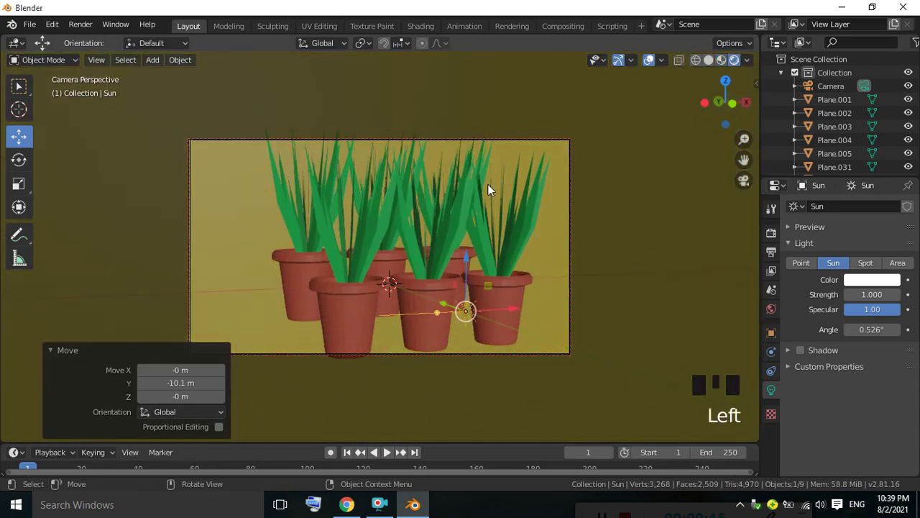